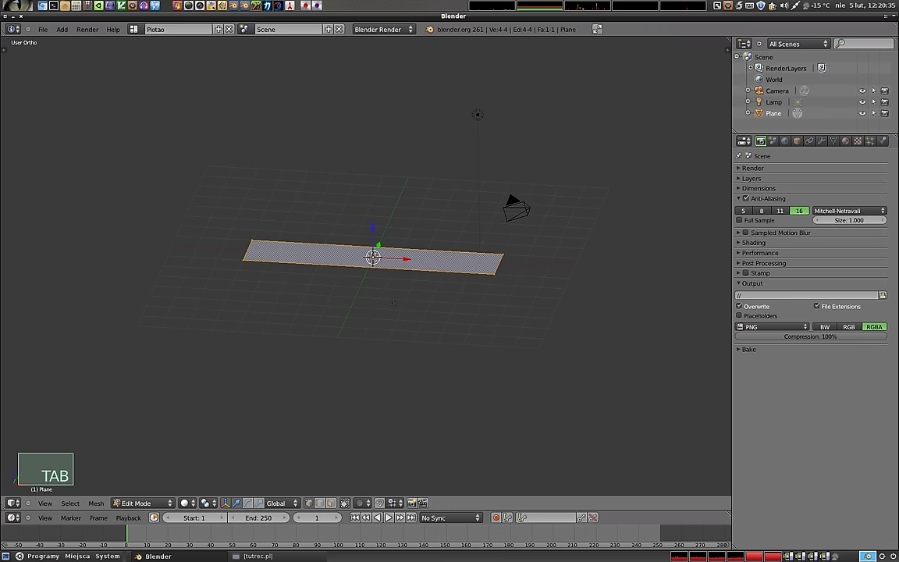
Step: Loop-cut the plane strip into ten faces in Edit Mode and return to Object Mode
scroll("up", 3)
key("ctrl+r")
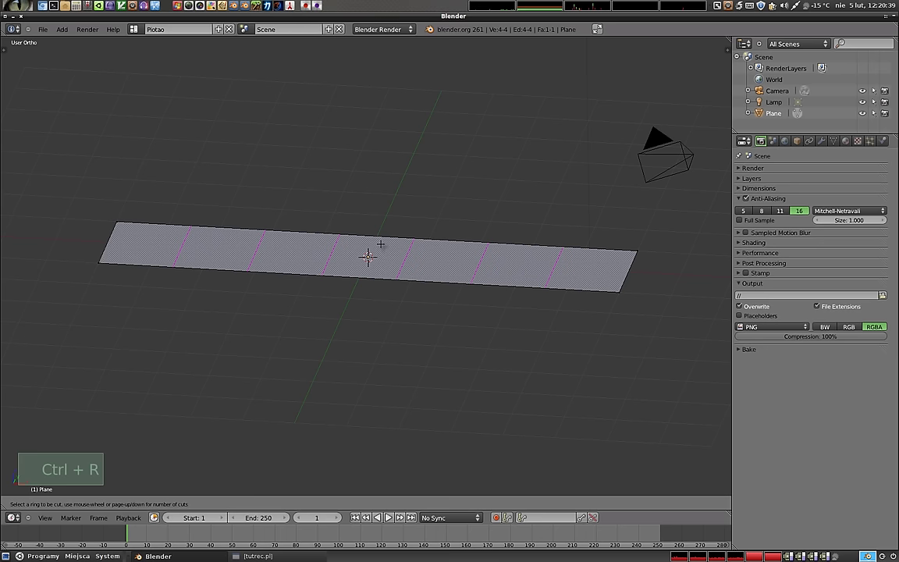
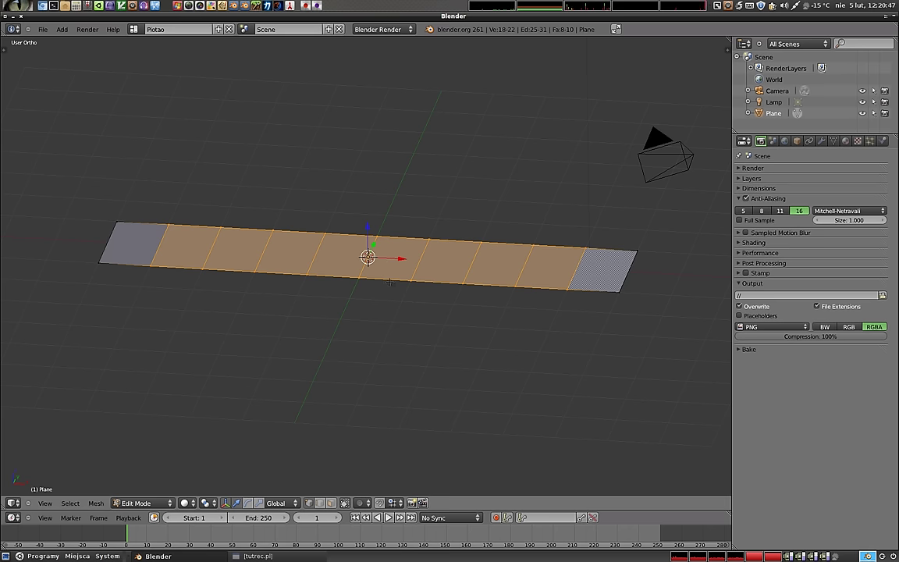
key("Tab")
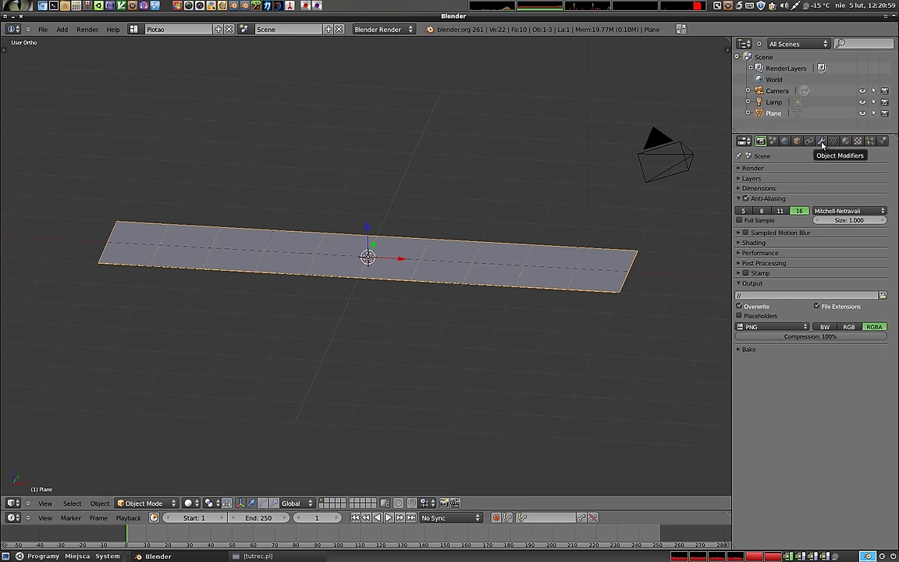
Step: Show the plane's Object Modifiers settings in the Properties editor
left_click(824, 143)
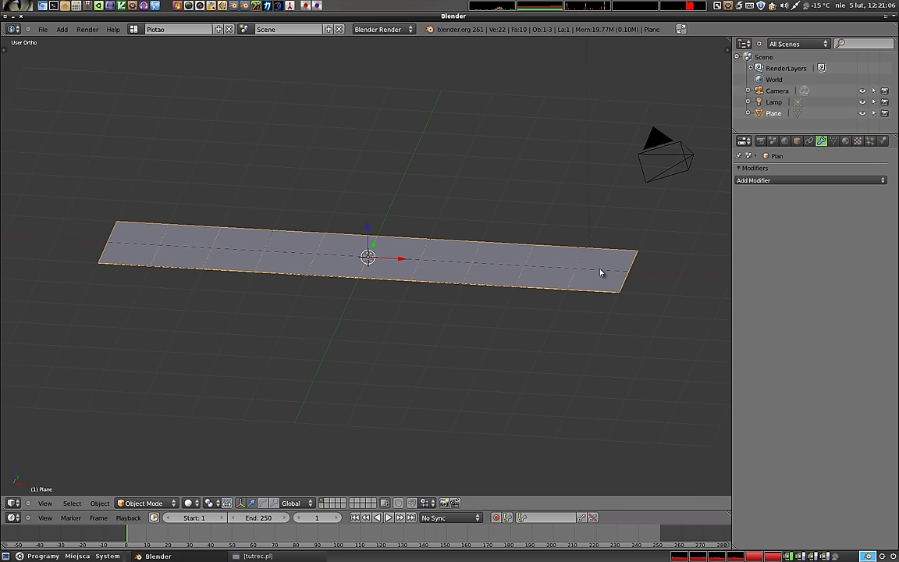
Step: Bring up the Add Modifier menu for the plane
left_click(807, 181)
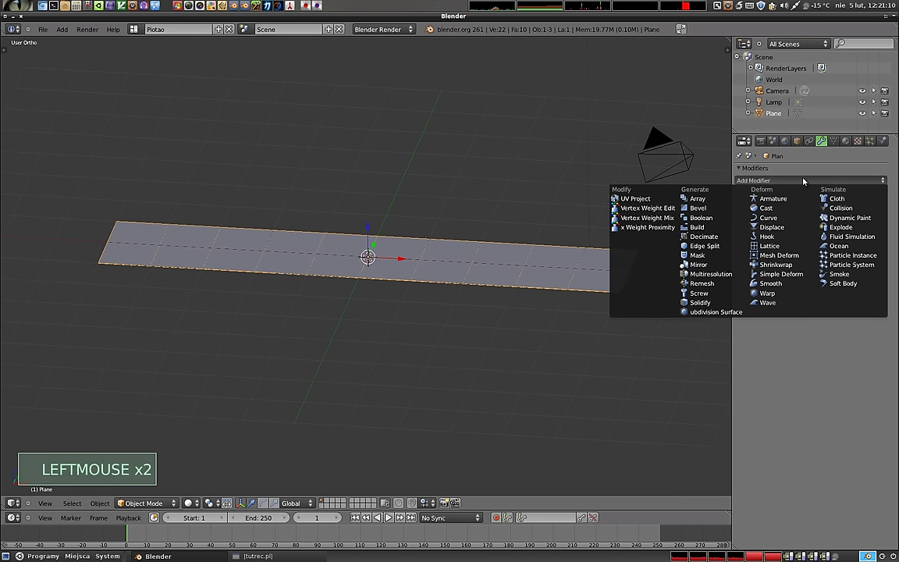
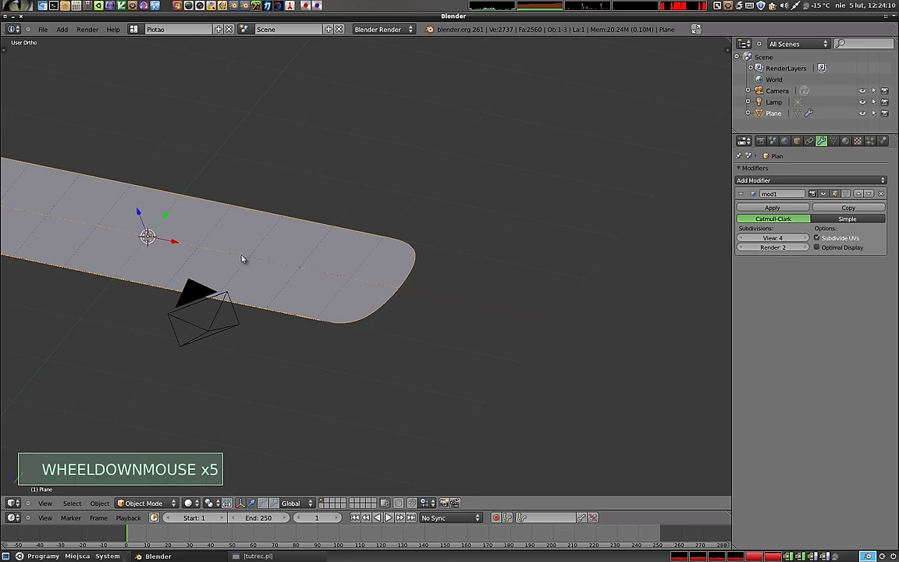
Step: View the smoothed strip as wireframe, try View subdivisions 5 and Optimal Display
middle_click(186, 238)
middle_click(331, 307)
middle_click(551, 322)
key("Tab")
key("Tab")
key("z")
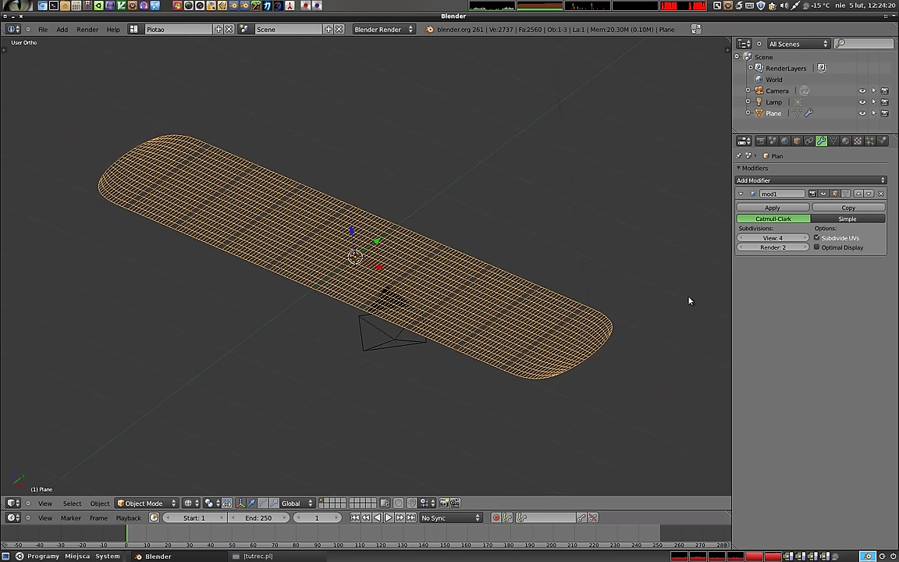
left_click(809, 240)
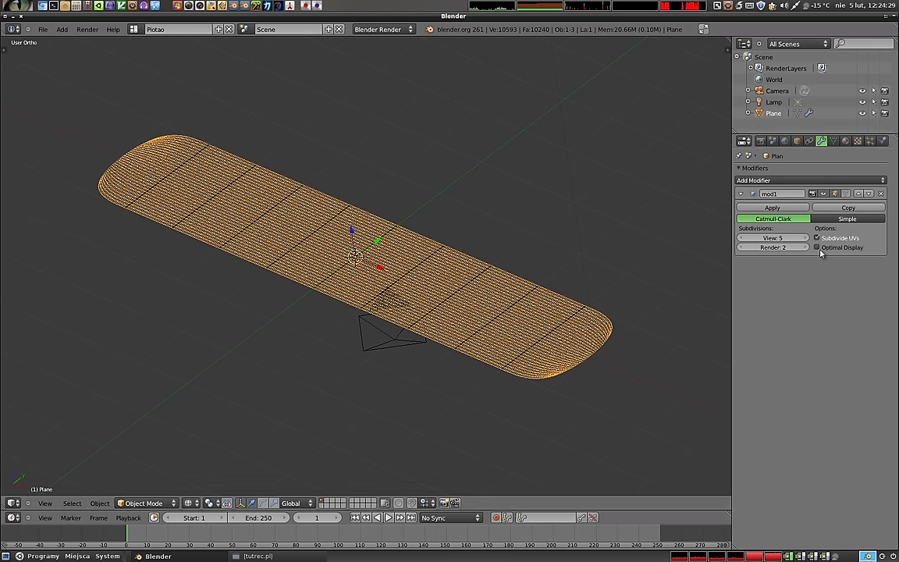
left_click(821, 249)
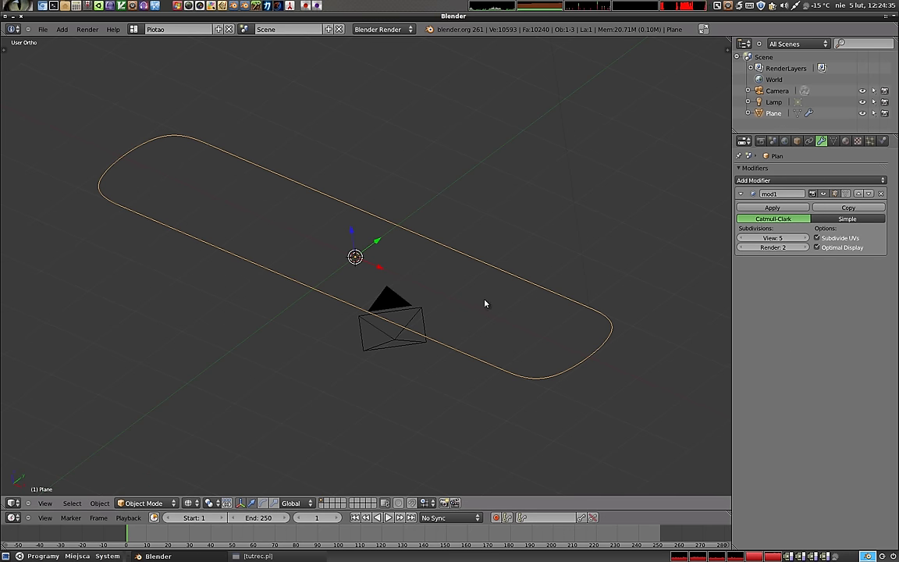
Step: Turn Optimal Display back off and set View subdivisions to 3
middle_click(435, 301)
middle_click(317, 241)
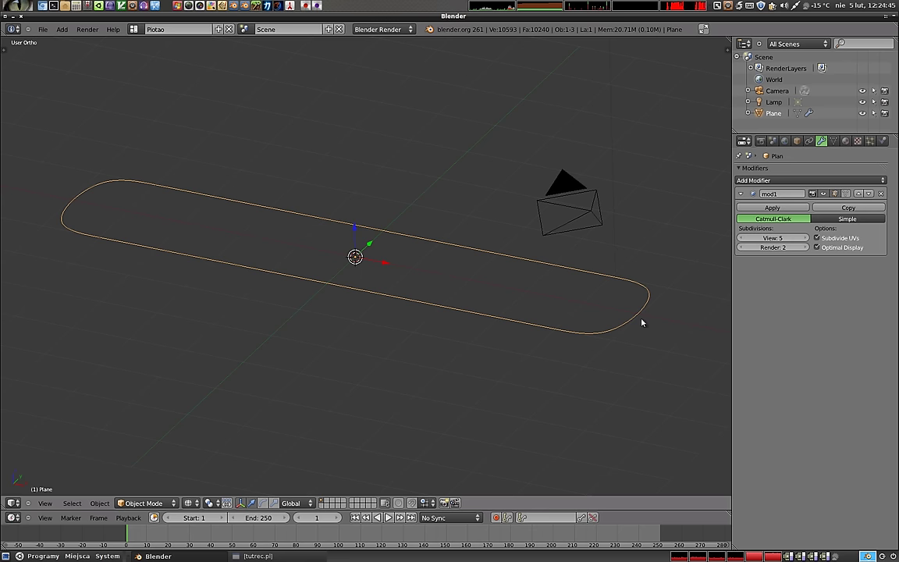
left_click(822, 249)
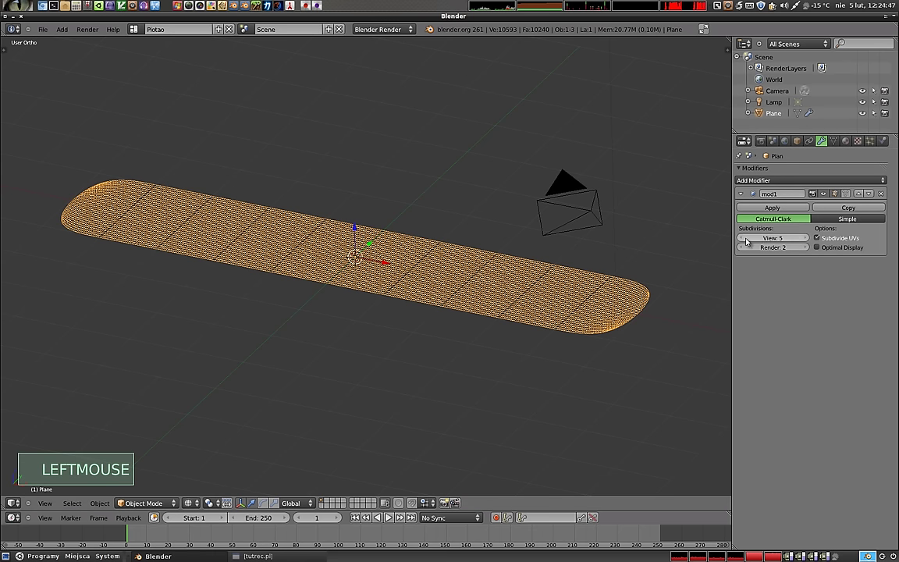
double_click(741, 239)
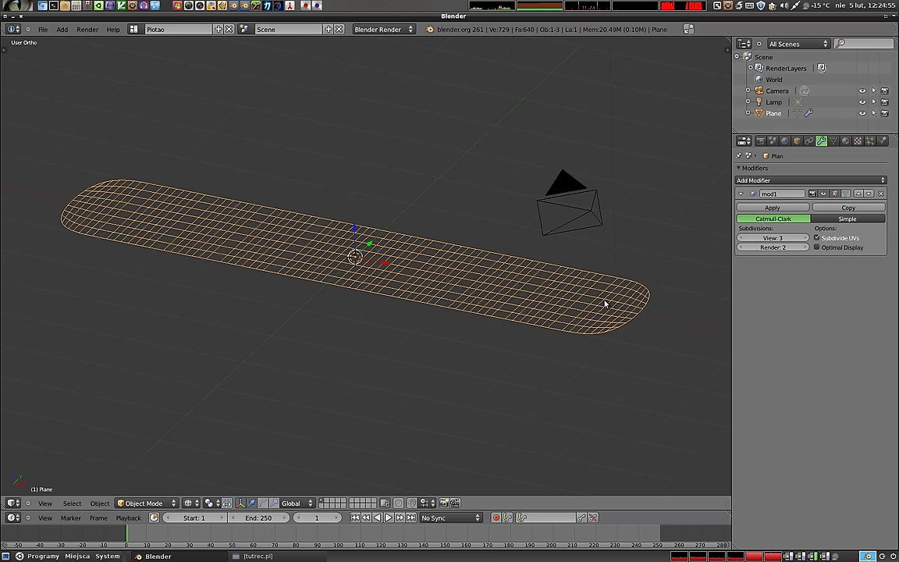
Step: Switch the Subdivision Surface modifier to the Simple algorithm
key("Tab")
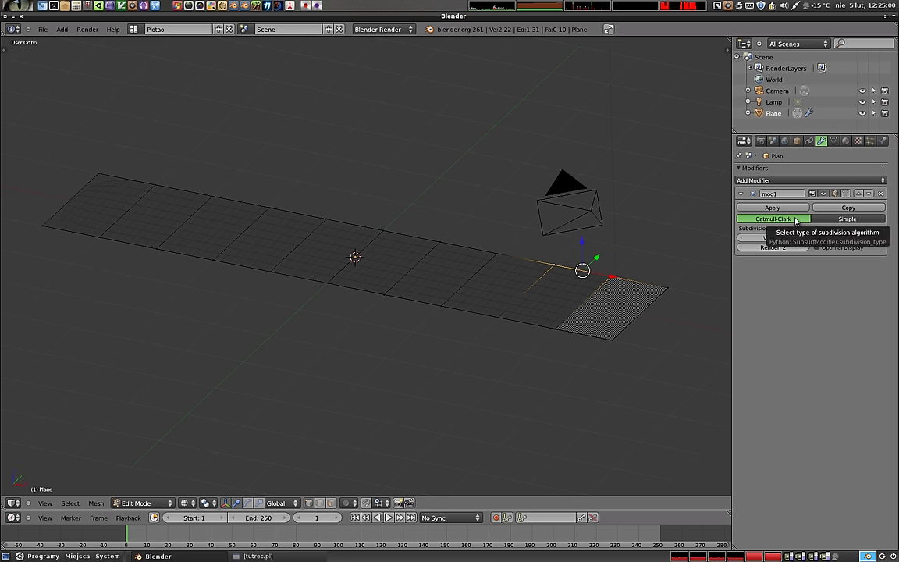
key("Tab")
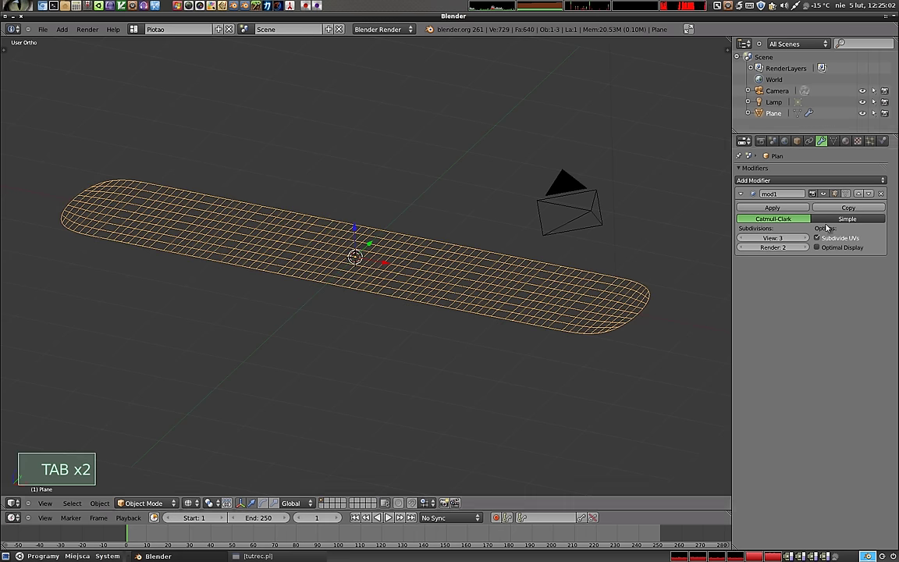
left_click(853, 220)
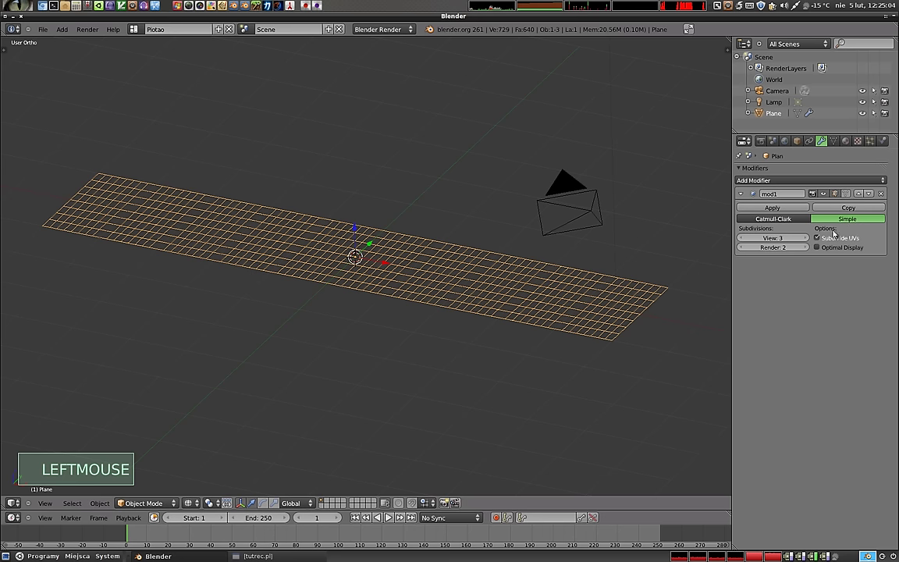
Step: Subdivide all the strip's faces twice in Edit Mode into a 160-face grid
key("Tab")
key("a")
key("a")
key("w")
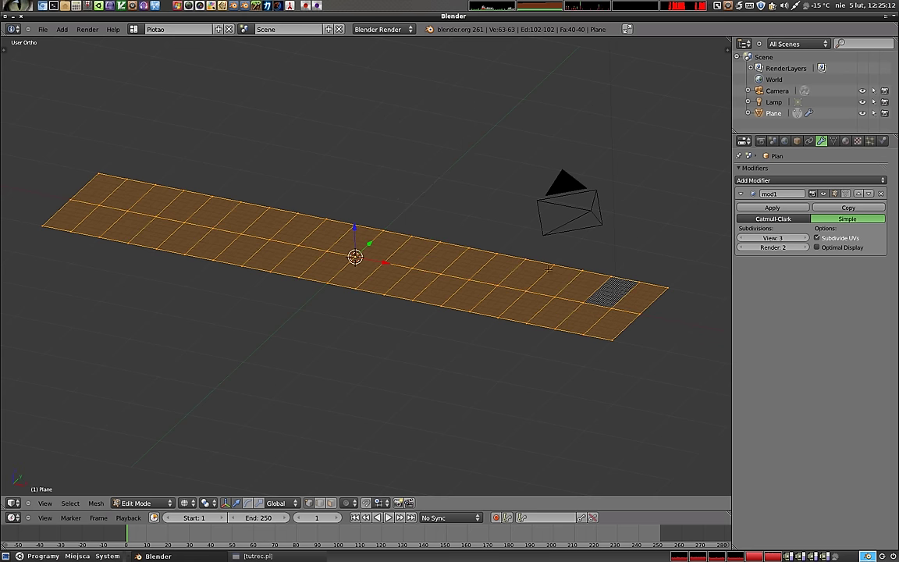
key("w")
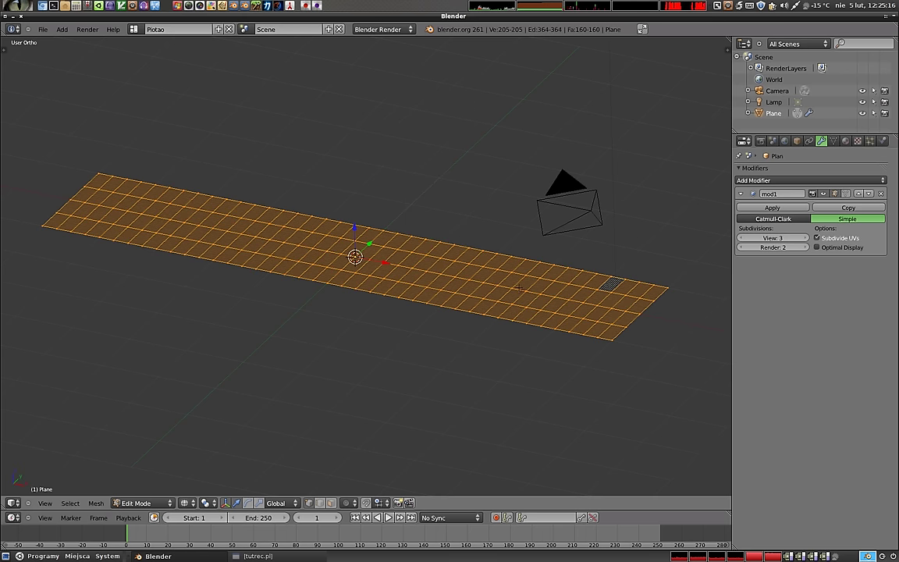
key("Tab")
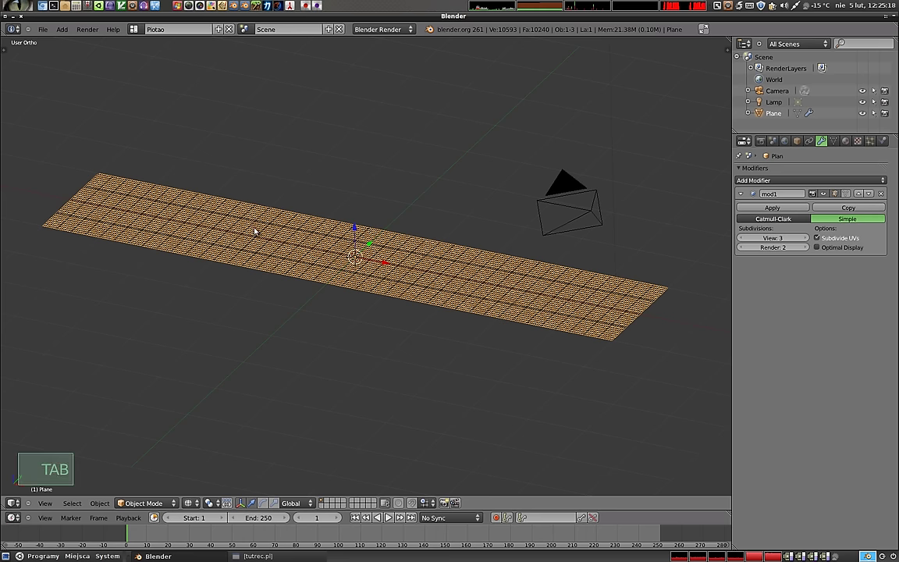
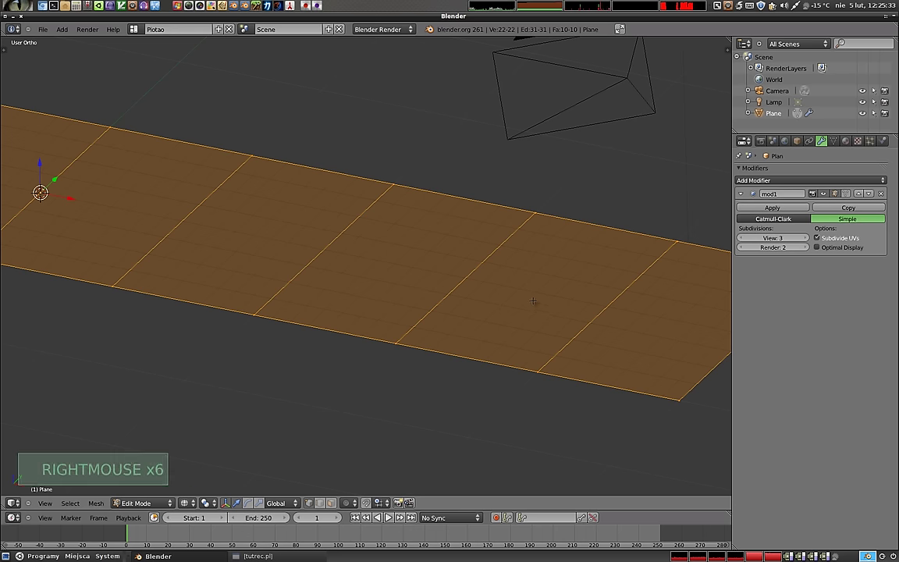
Step: Undo the subdivides back to ten faces and inspect the strip's mesh in Edit Mode
key("z")
key("Tab")
key("z")
middle_click(509, 393)
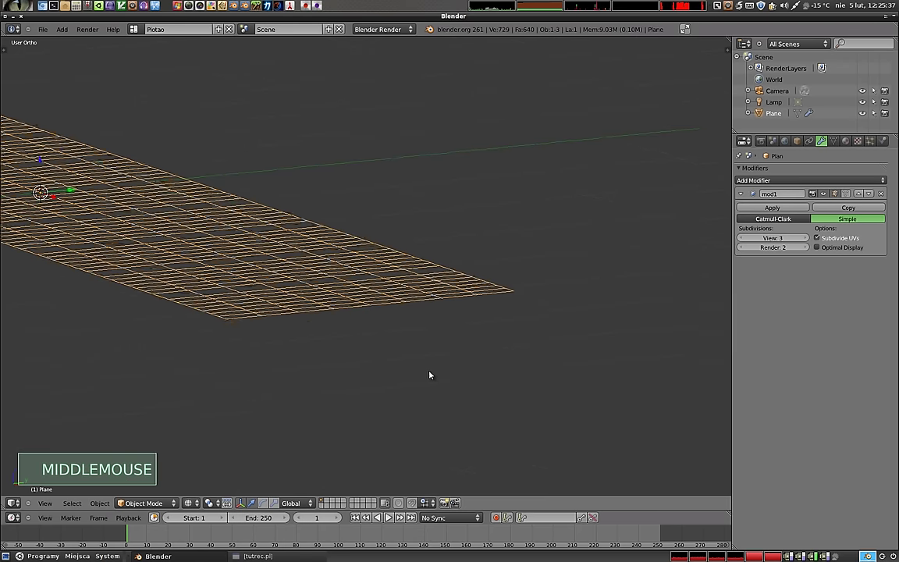
middle_click(256, 257)
middle_click(549, 296)
middle_click(374, 333)
middle_click(279, 195)
middle_click(434, 277)
scroll("up", 3)
scroll("down", 3)
middle_click(467, 282)
key("Tab")
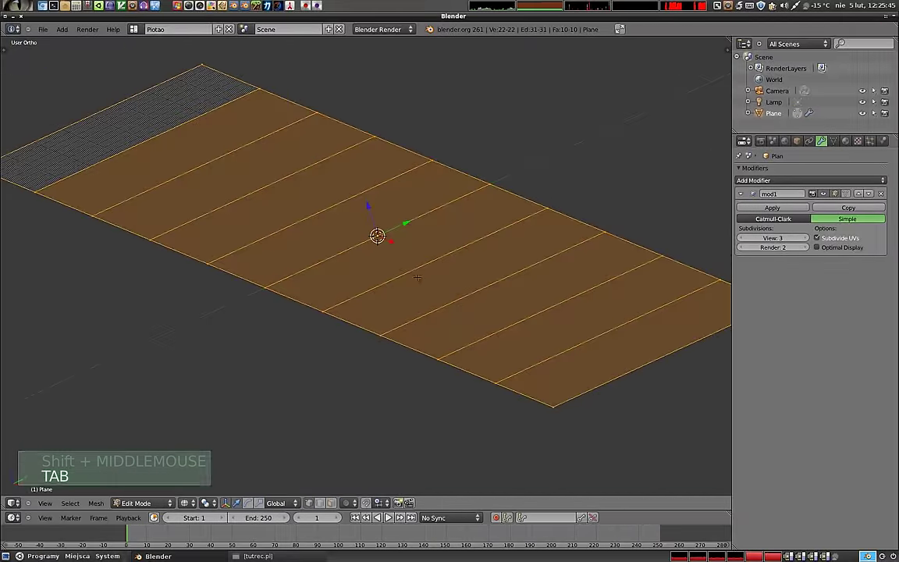
middle_click(381, 232)
middle_click(380, 232)
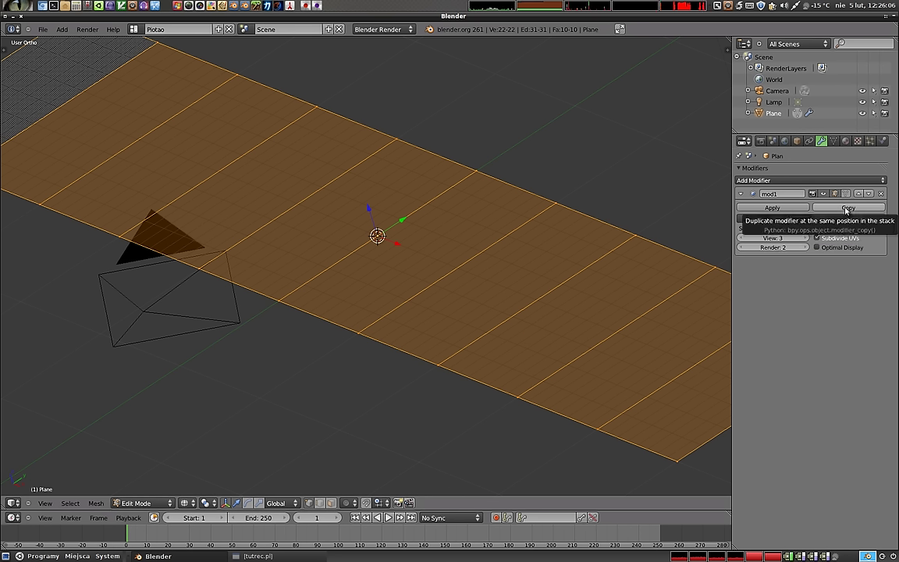
key("Tab")
left_click(380, 233)
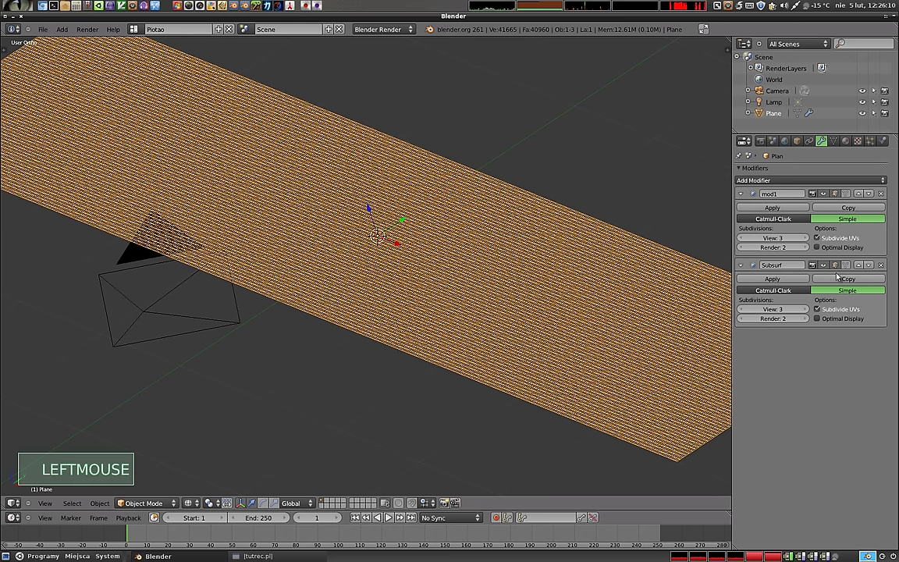
left_click(884, 269)
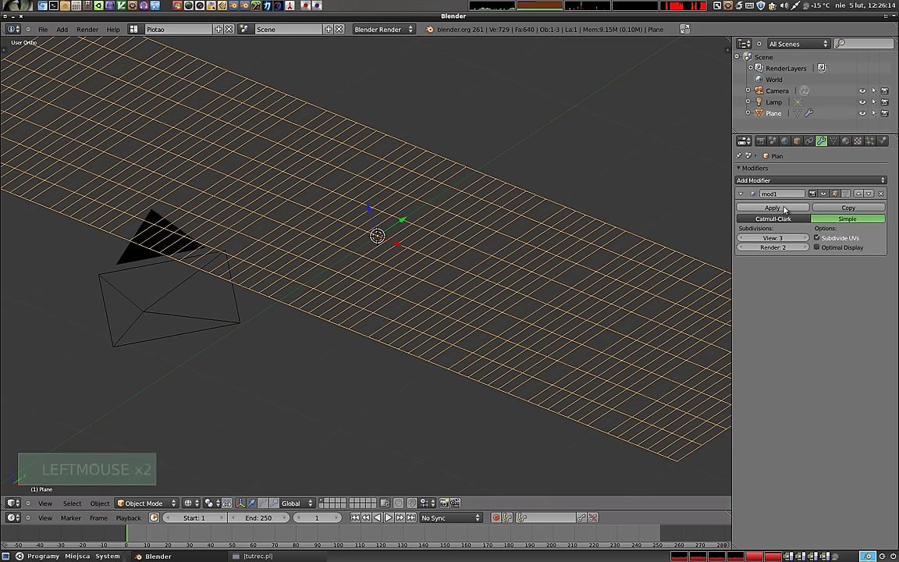
left_click(786, 207)
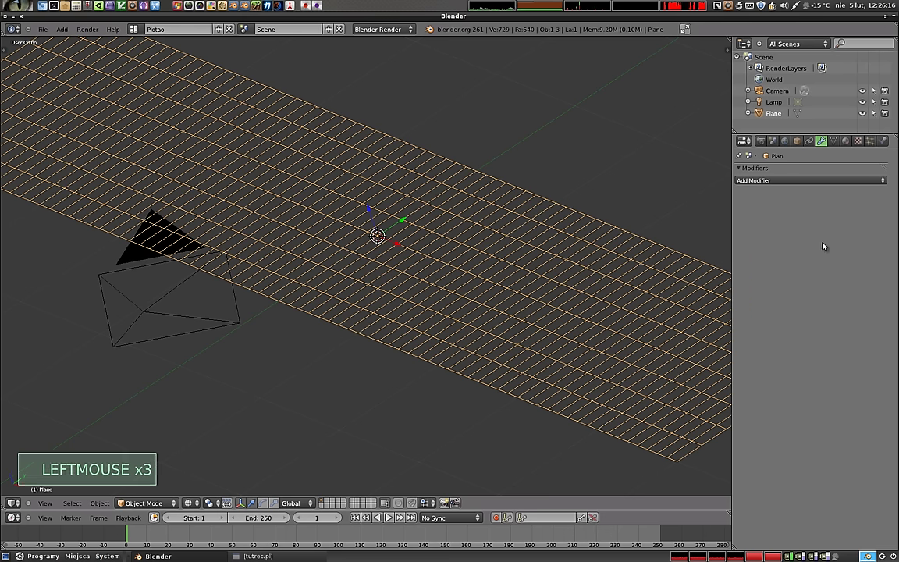
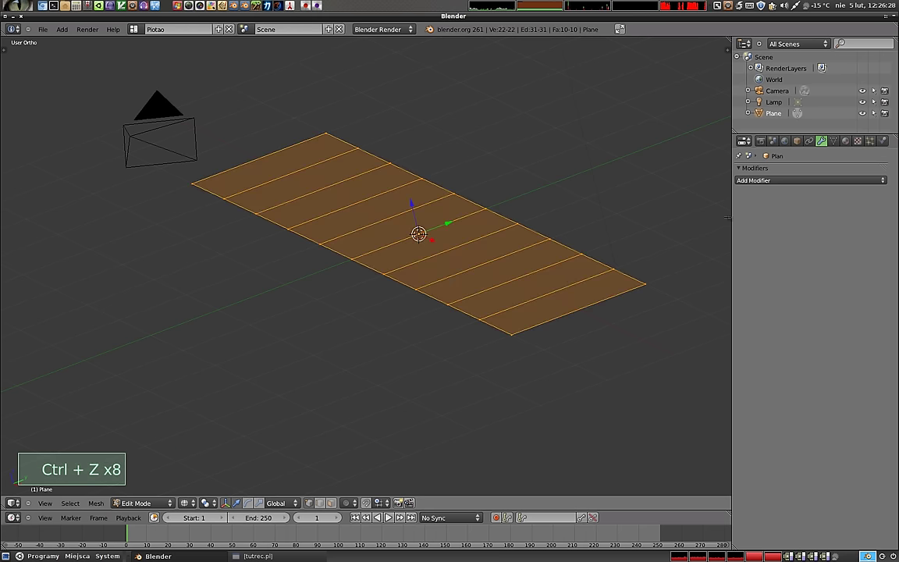
key("ctrl+z")
key("ctrl+z")
key("ctrl+z")
key("ctrl+z")
key("ctrl+z")
key("ctrl+z")
Step: Undo recent edits and return to the Simple modifier panel for the ten-face strip
key("ctrl+z")
key("ctrl+z")
key("ctrl+z")
key("Tab")
key("ctrl+z")
key("ctrl+z")
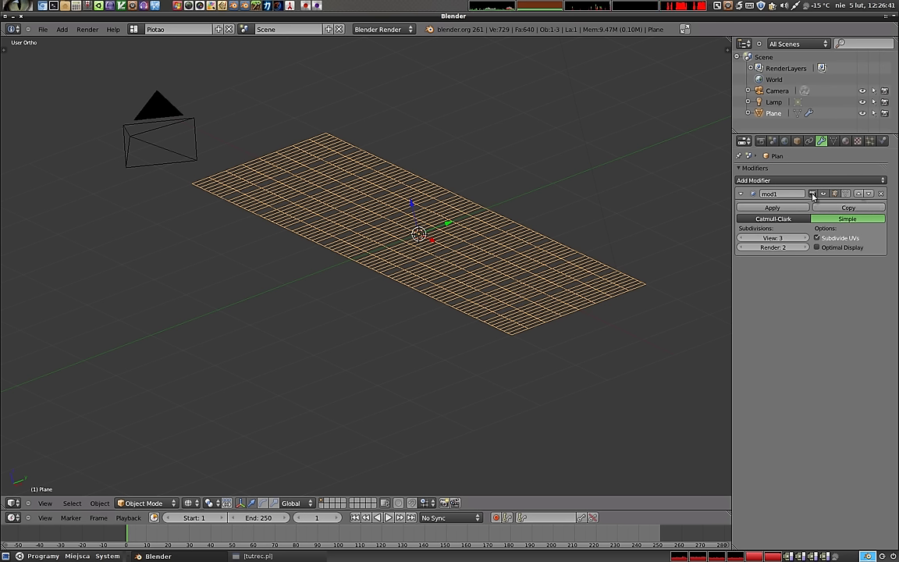
key("Tab")
key("Tab")
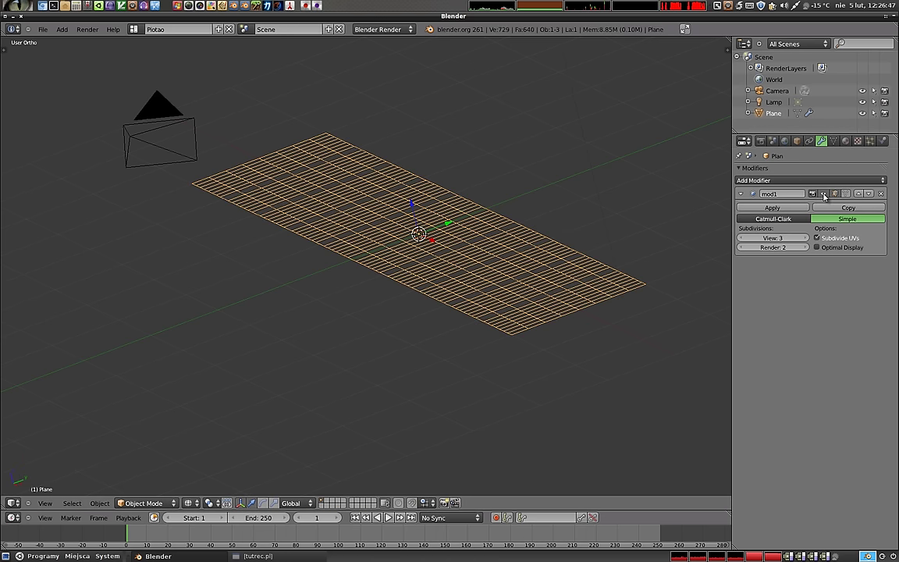
left_click(819, 198)
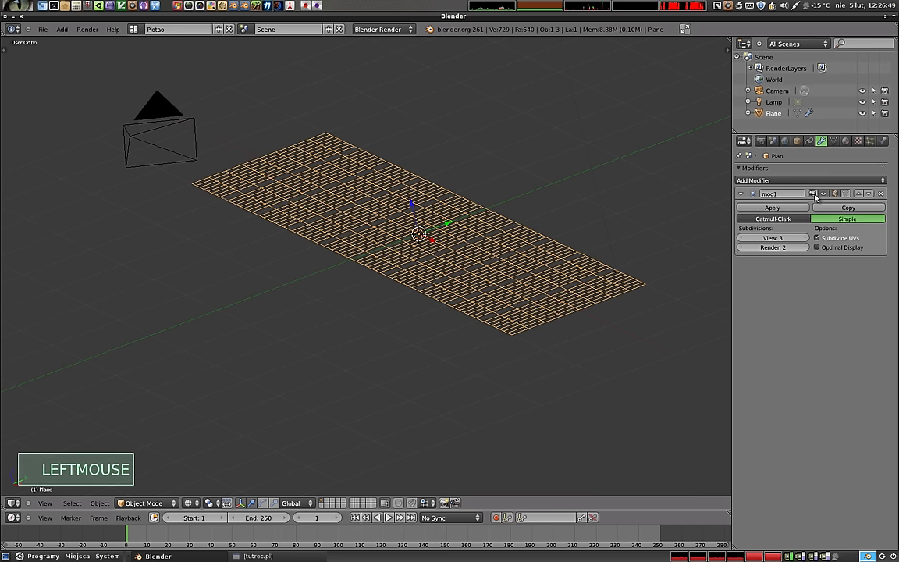
Step: Set the modifier to Catmull-Clark and render the rounded strip from the camera
left_click(769, 219)
middle_click(260, 192)
key("KP_0")
right_click(408, 165)
key("g")
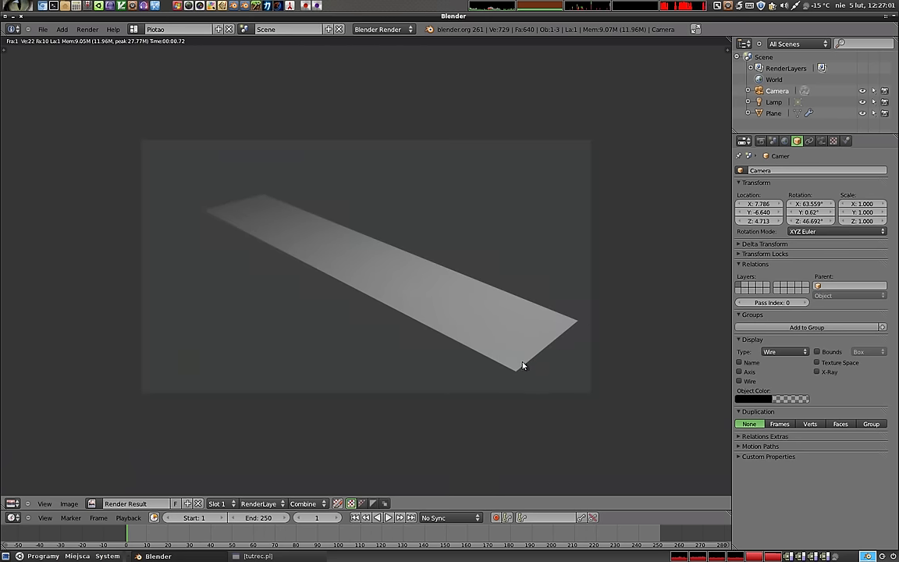
Step: Toggle the modifier's render and viewport buttons and re-render to compare
key("Escape")
right_click(514, 304)
right_click(498, 346)
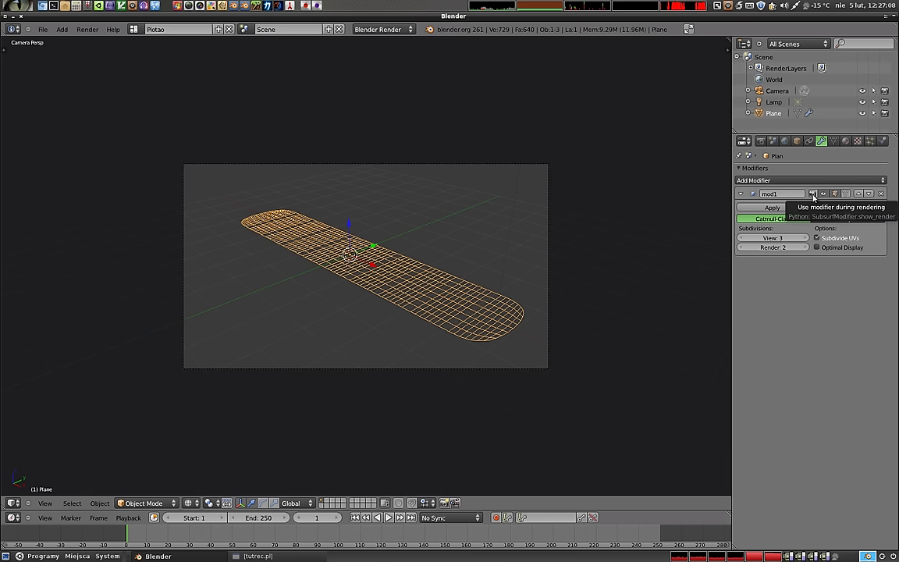
left_click(815, 196)
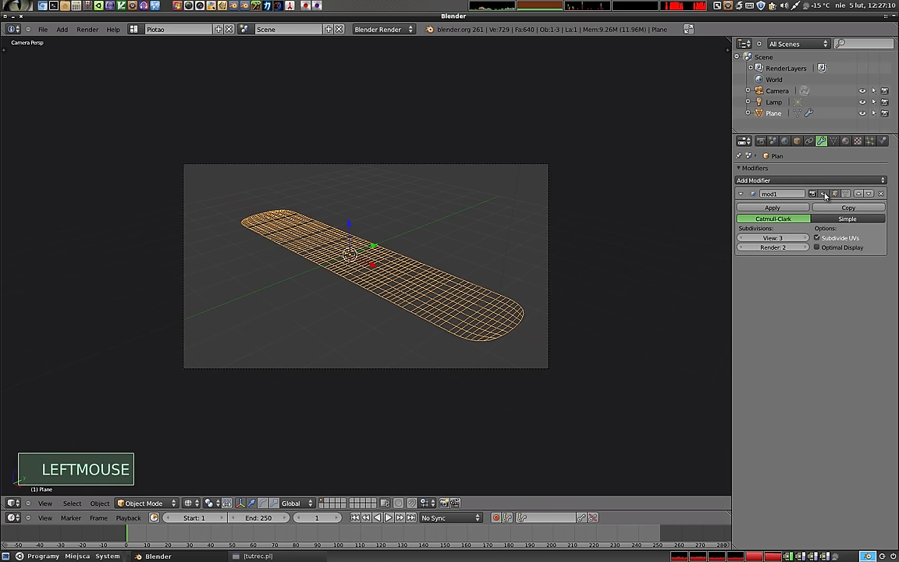
left_click(829, 197)
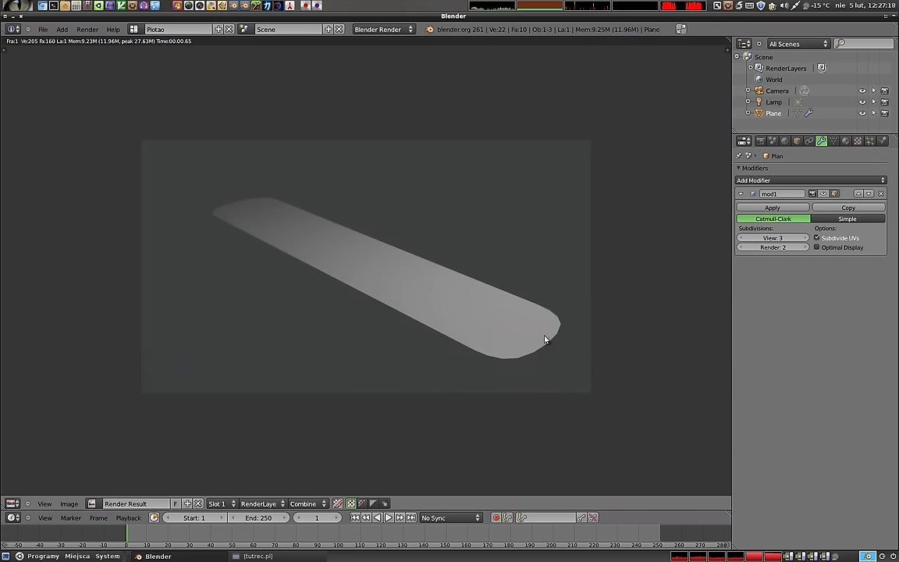
key("Escape")
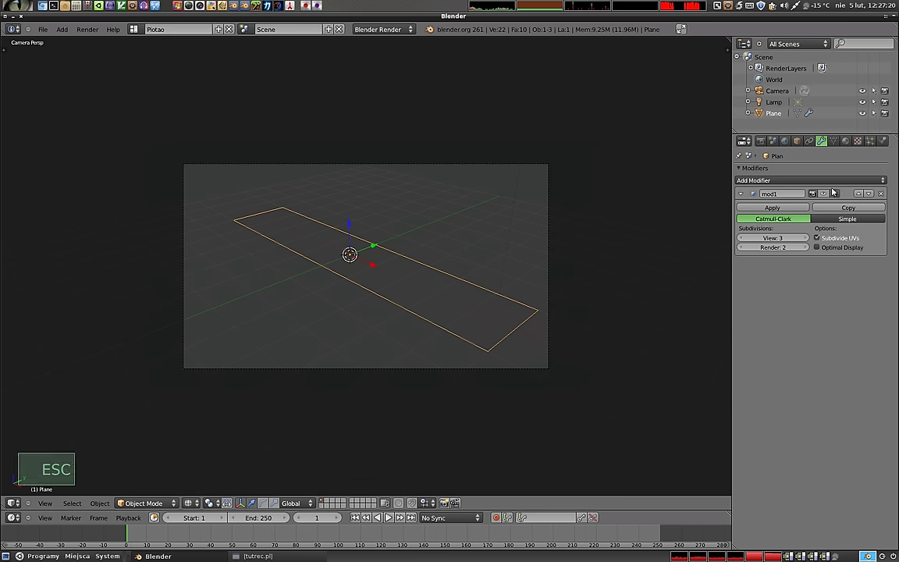
left_click(827, 199)
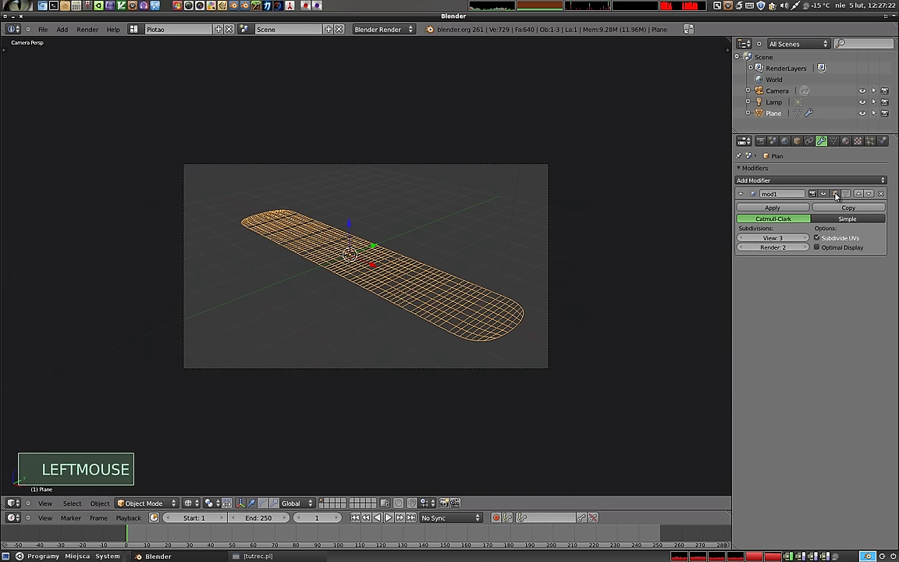
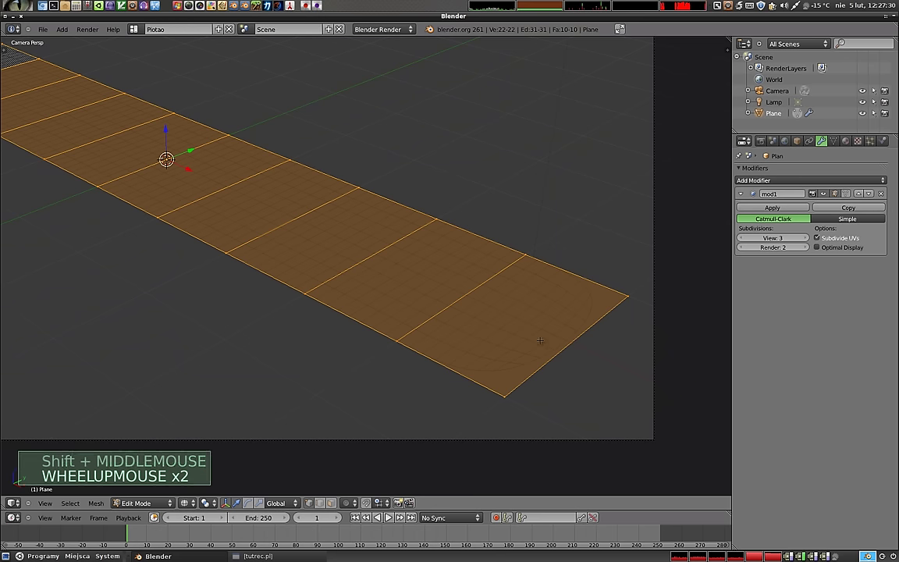
Step: Toggle edit-mode display, enable the cage option and select the strip's end face
key("a")
key("z")
key("a")
key("a")
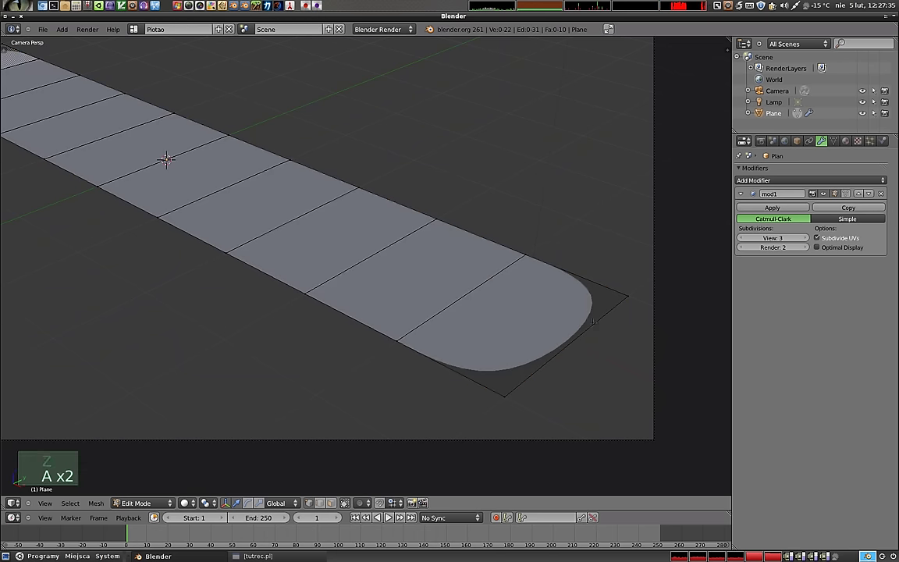
left_click(841, 199)
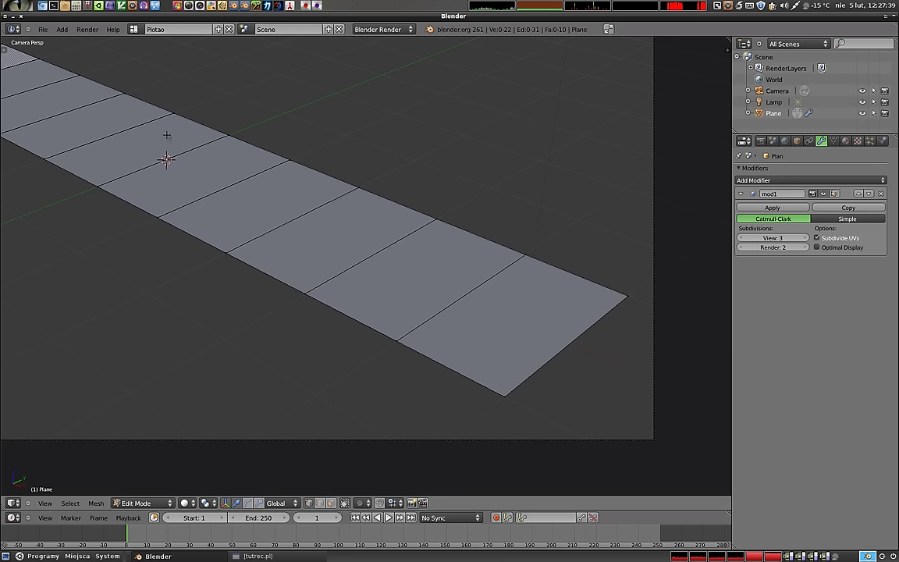
key("Tab")
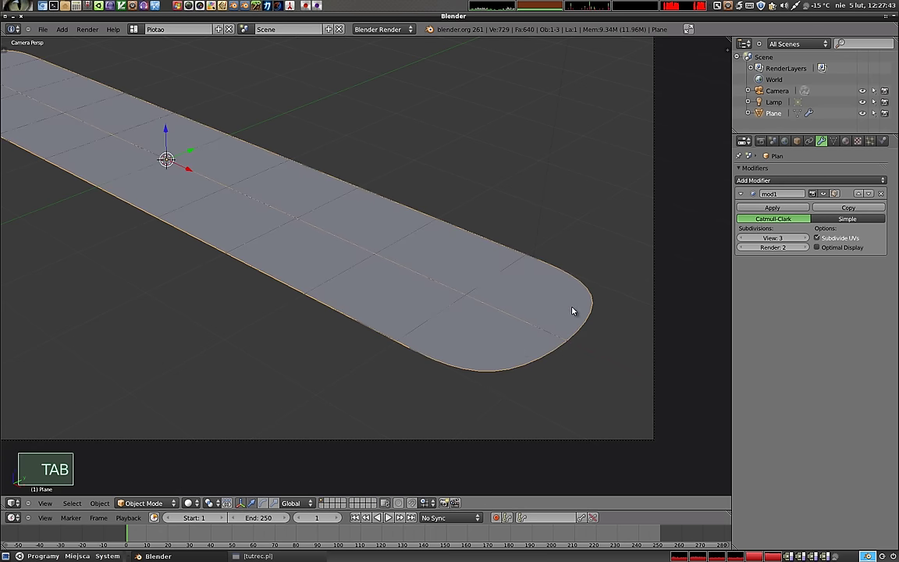
key("Tab")
key("a")
key("a")
left_click(840, 196)
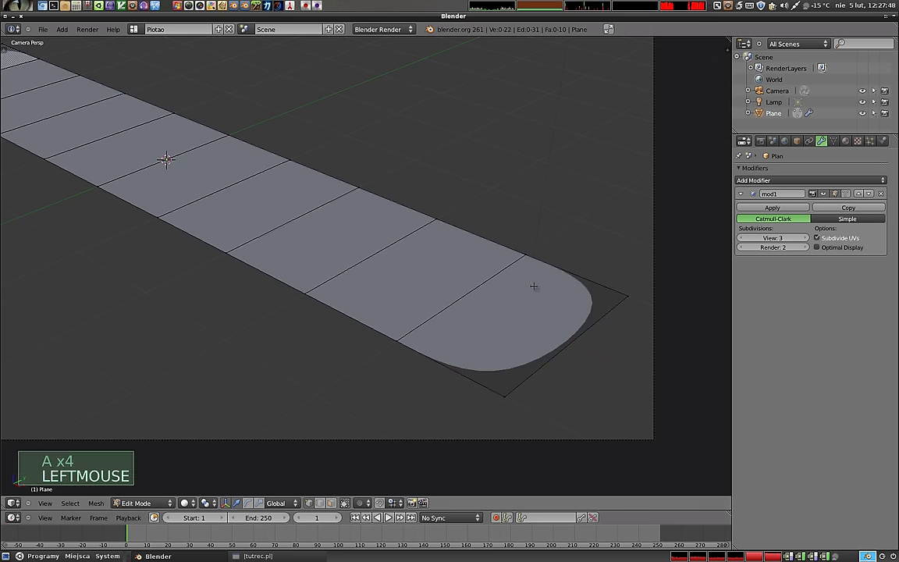
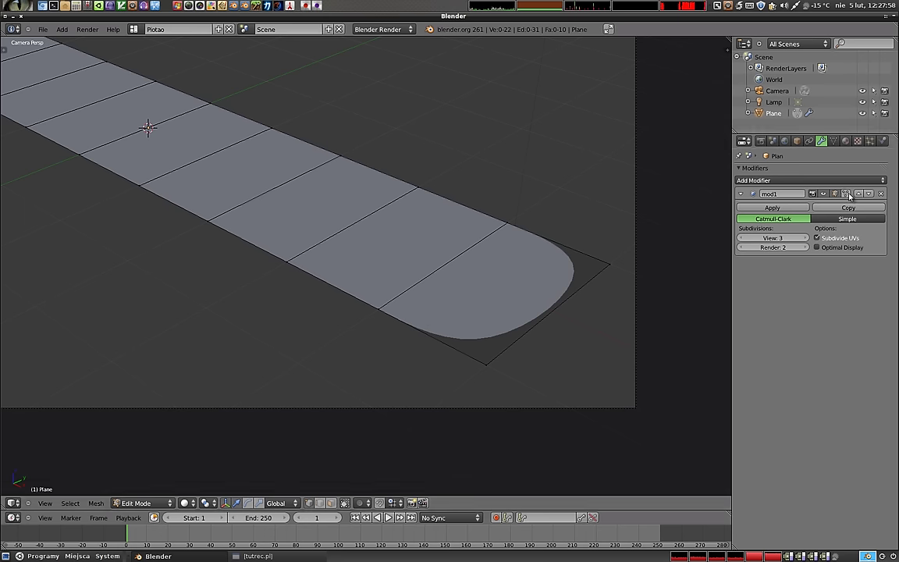
left_click(850, 198)
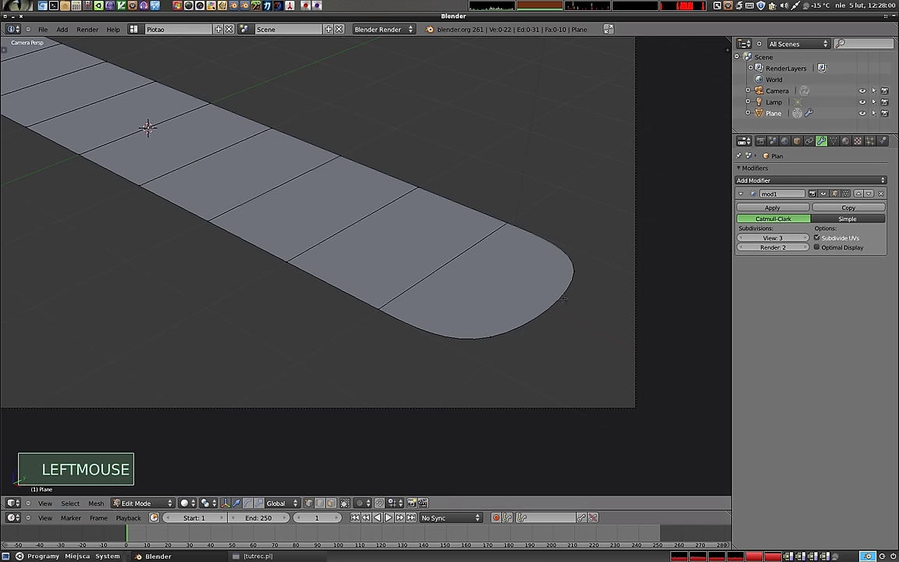
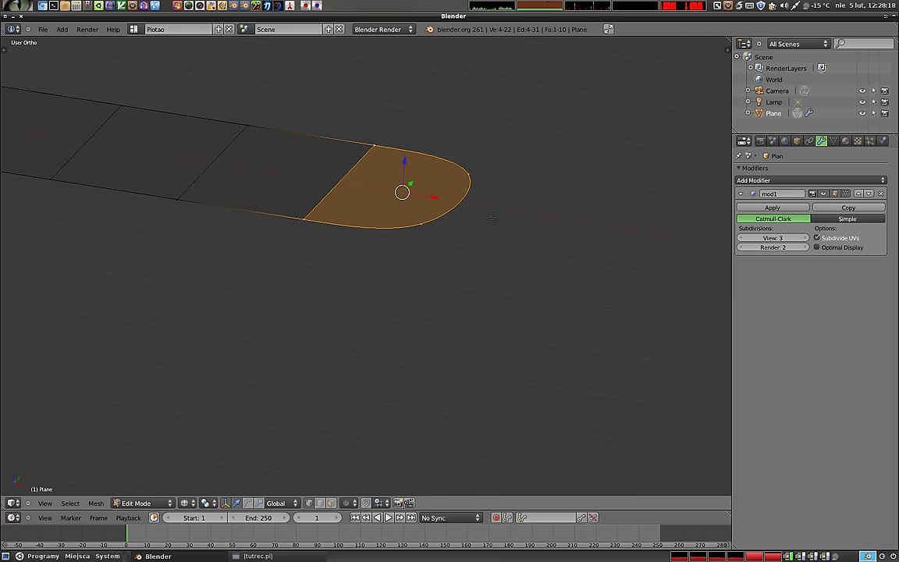
Step: Extrude the end face upward into a block and set View subdivisions to 1
key("e")
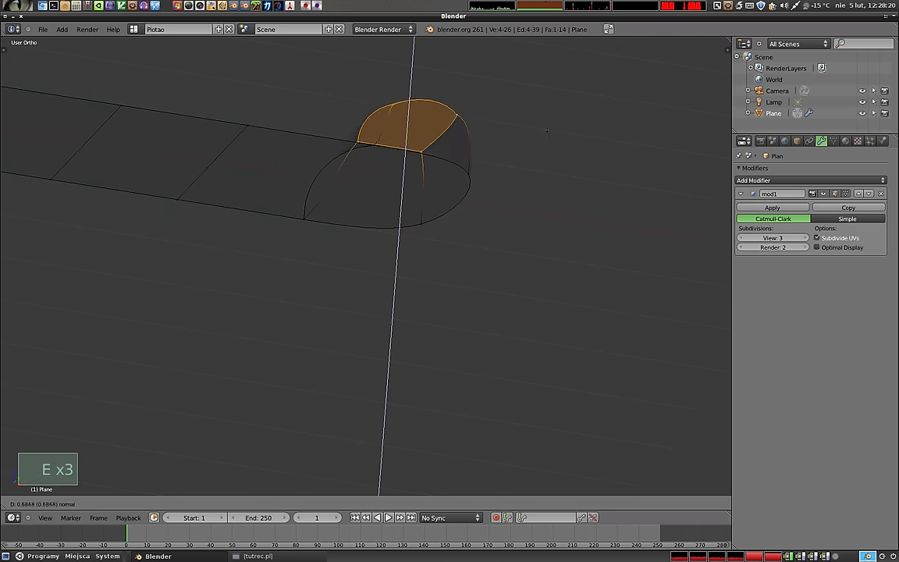
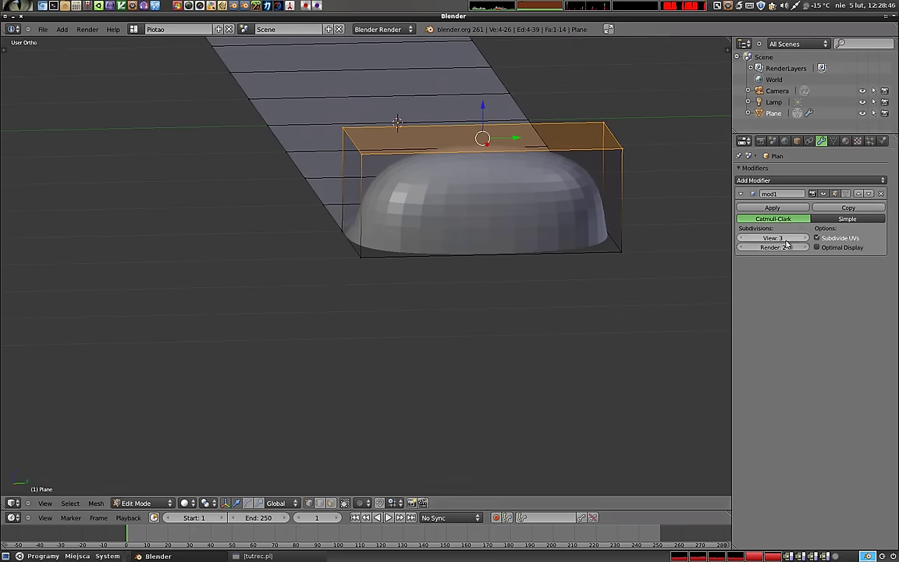
double_click(745, 241)
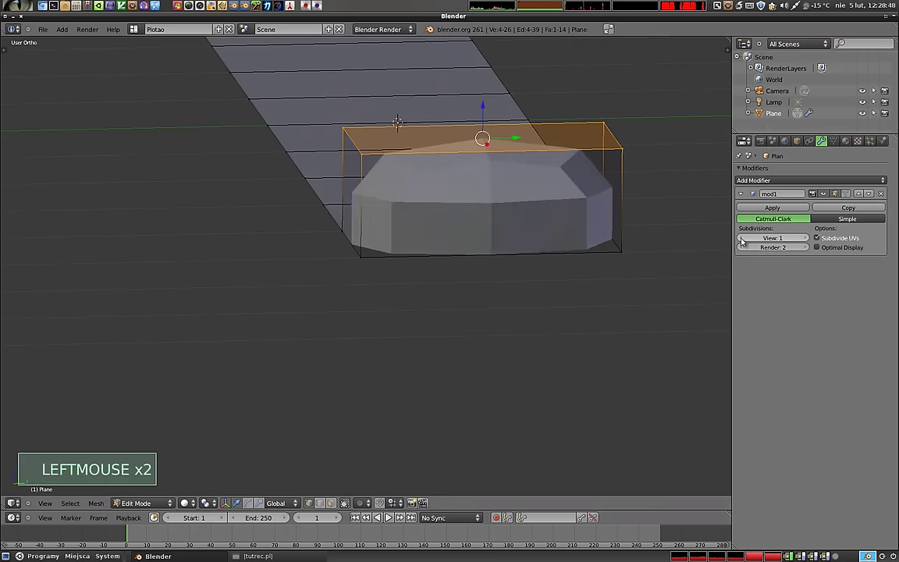
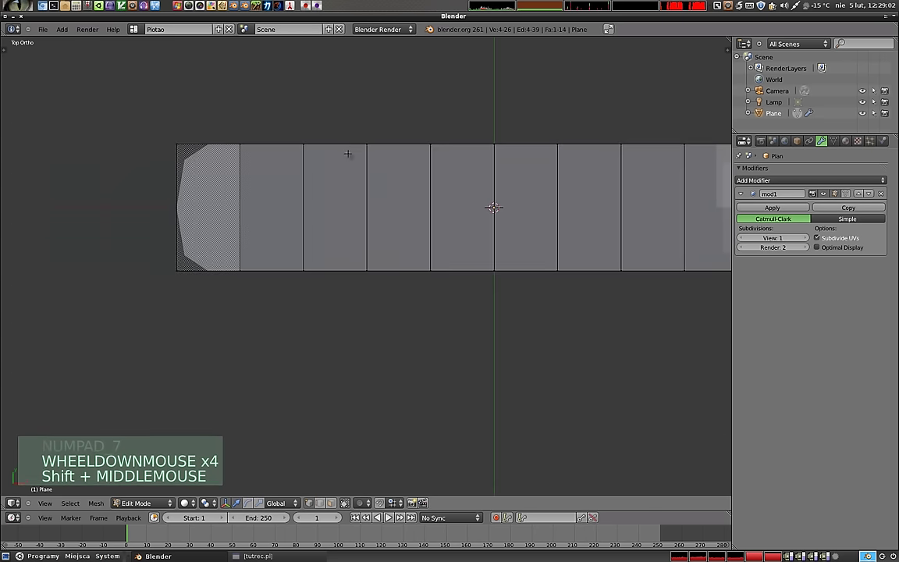
Step: Back in Object Mode raise View subdivisions to 3, then cut an edge loop near the strip's edge
key("Tab")
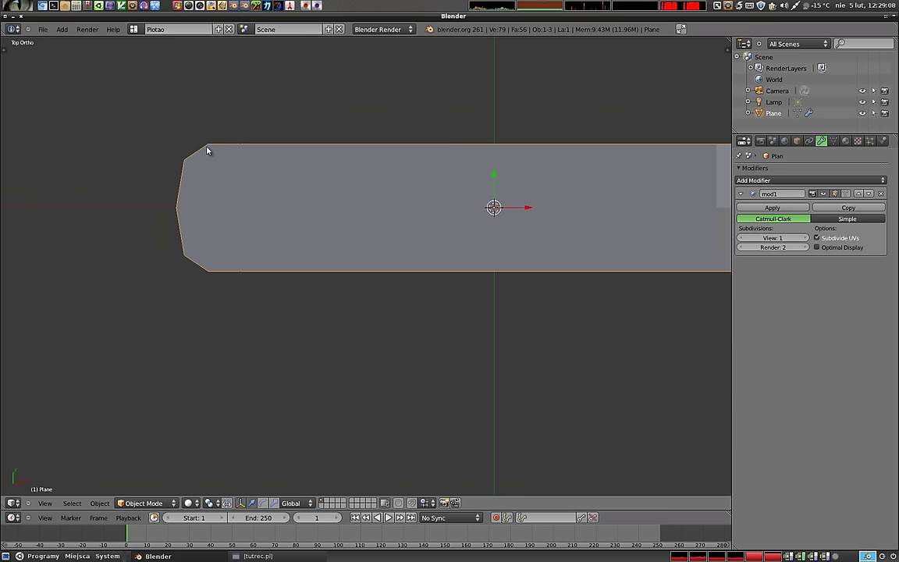
middle_click(295, 189)
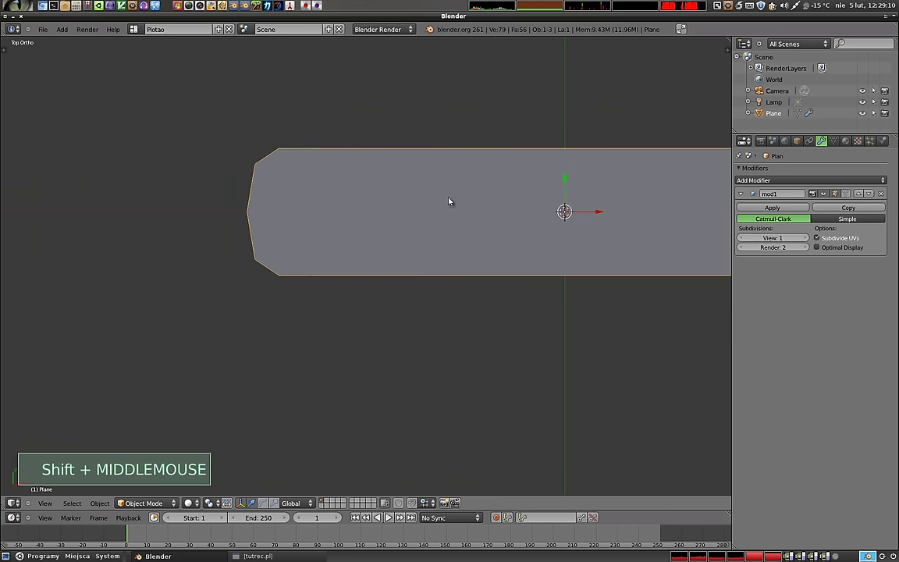
left_click(571, 212)
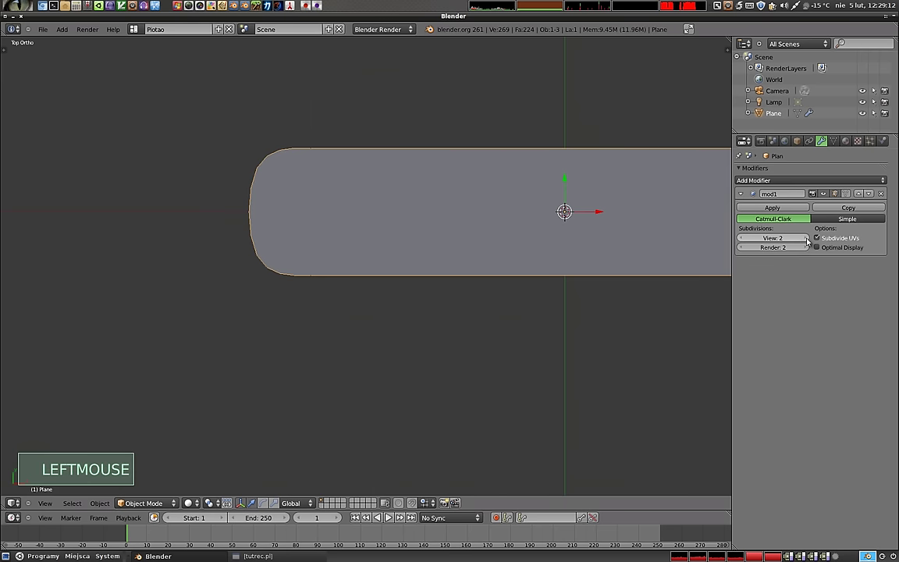
left_click(571, 212)
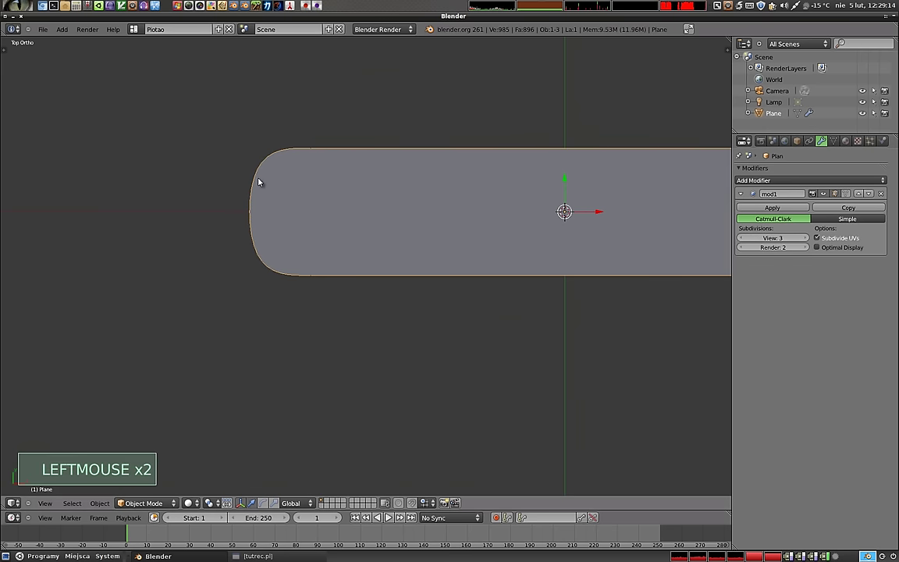
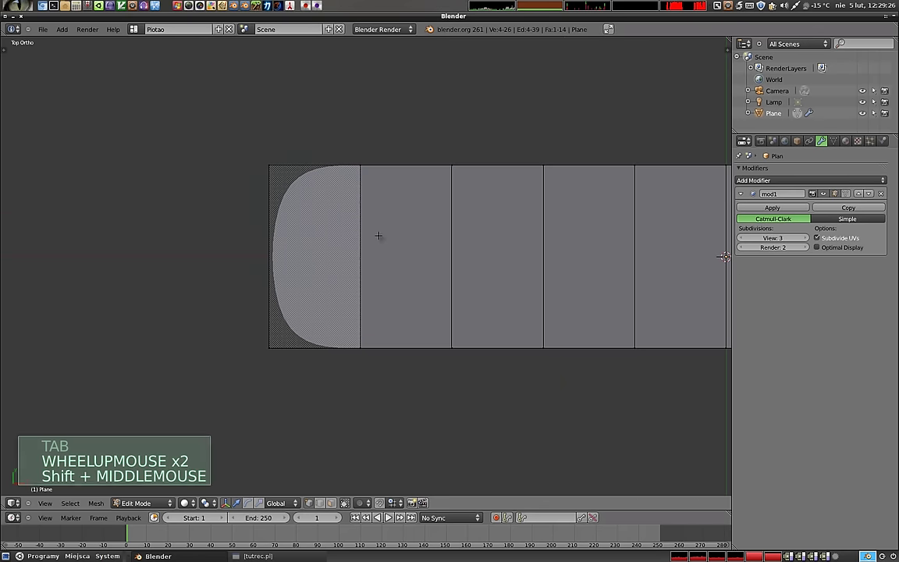
key("ctrl+r")
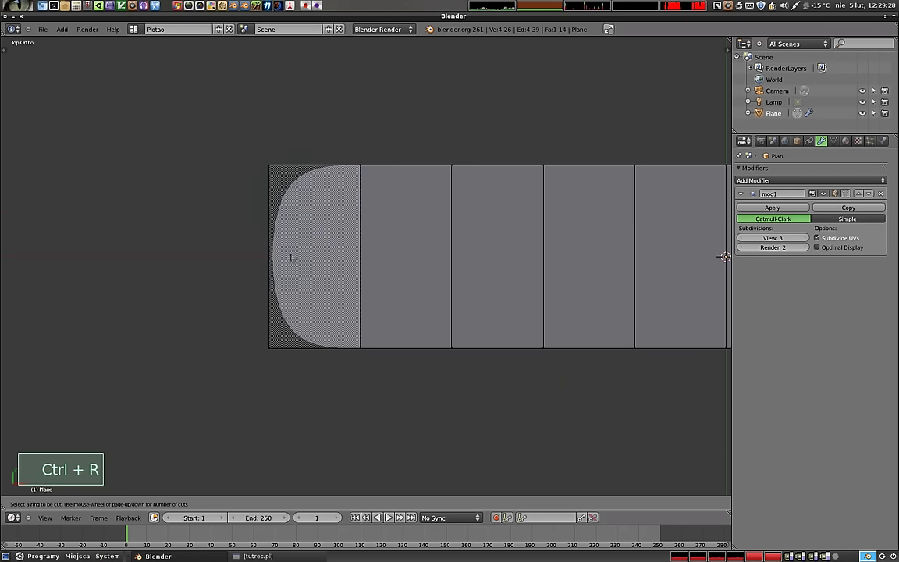
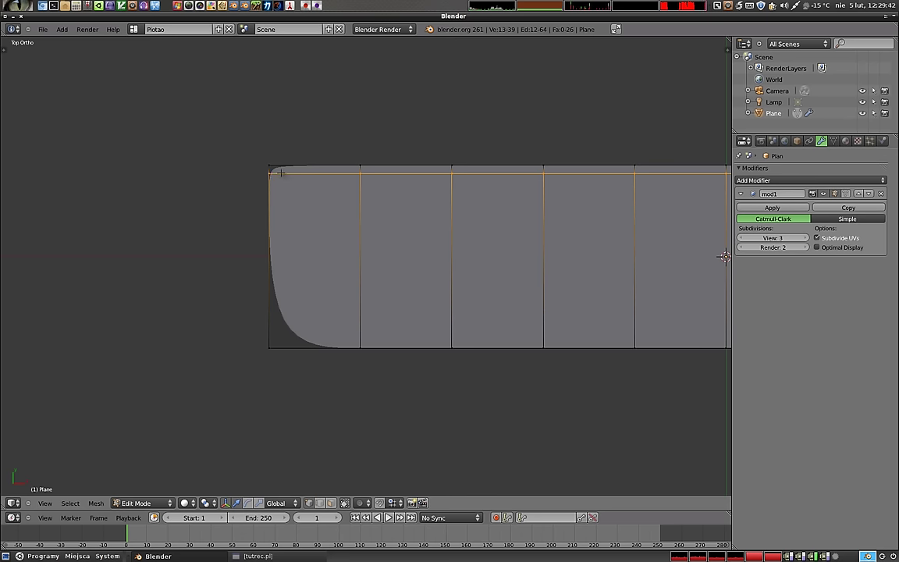
Step: Check the smoothed strip in Object Mode, then cut another edge loop near the strip's end
key("ctrl+r")
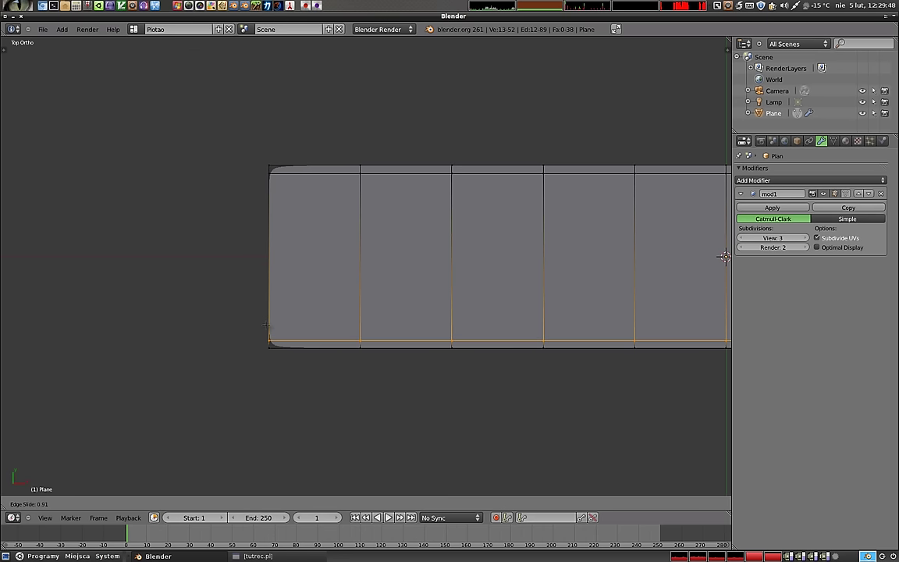
key("Tab")
left_click(293, 294)
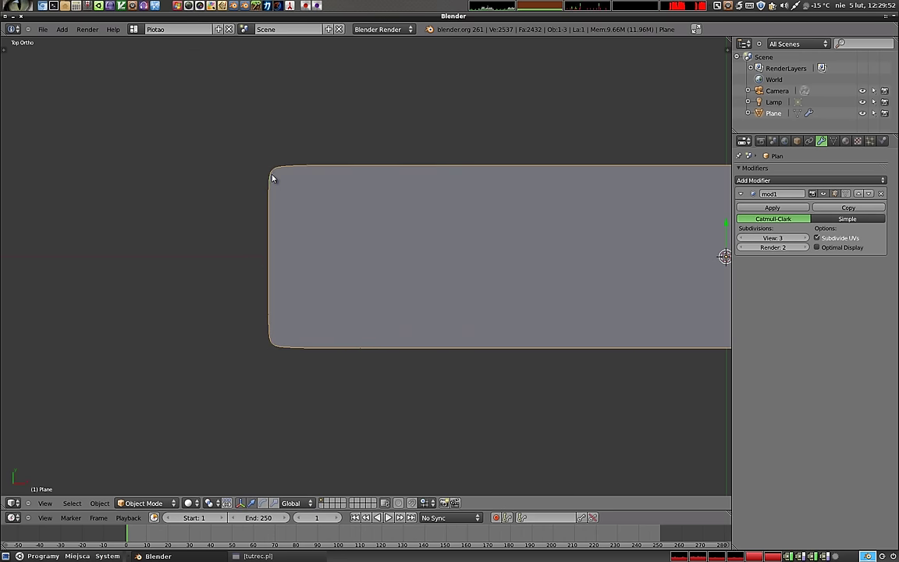
key("Tab")
key("ctrl+r")
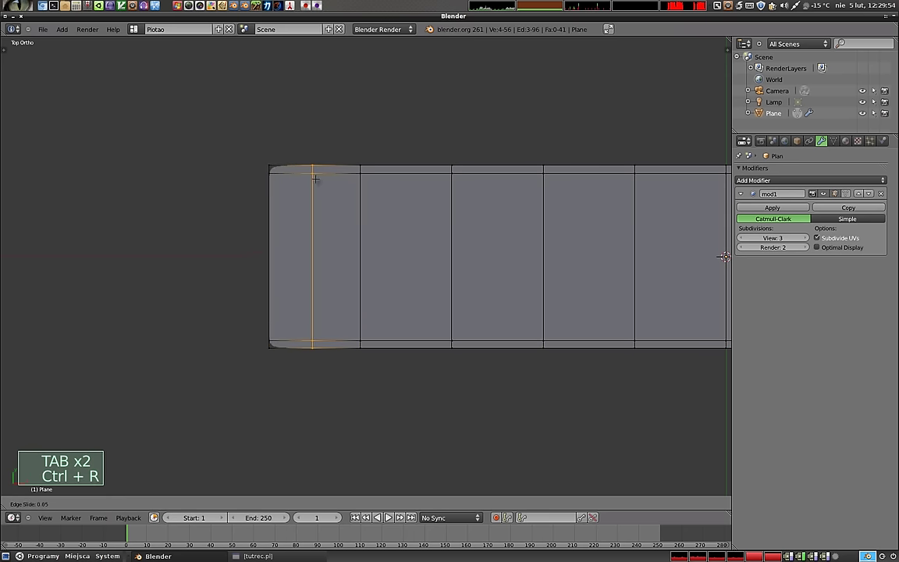
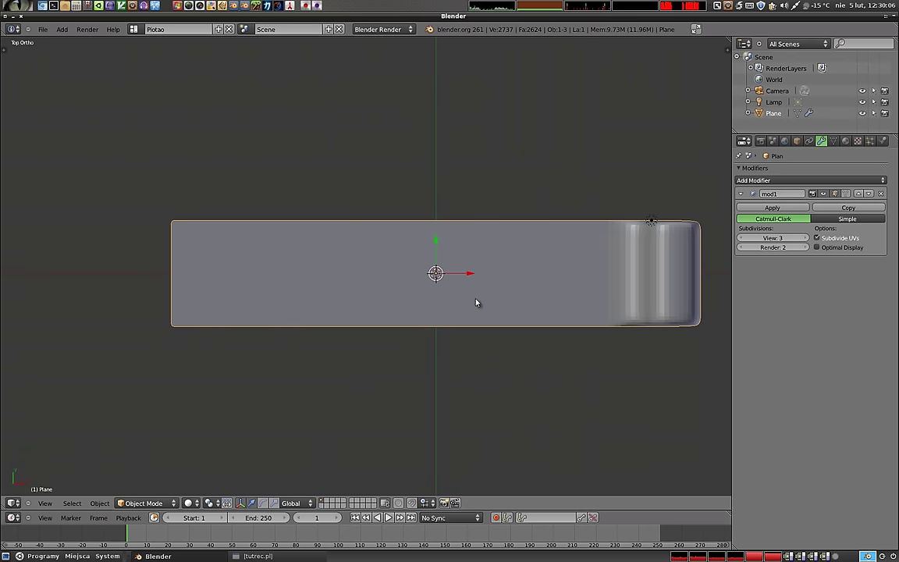
Step: Orbit toward the strip's raised end and enter Edit Mode, zooming in on the end block
middle_click(442, 309)
middle_click(290, 324)
middle_click(493, 313)
middle_click(362, 247)
middle_click(497, 312)
key("Tab")
scroll("up", 3)
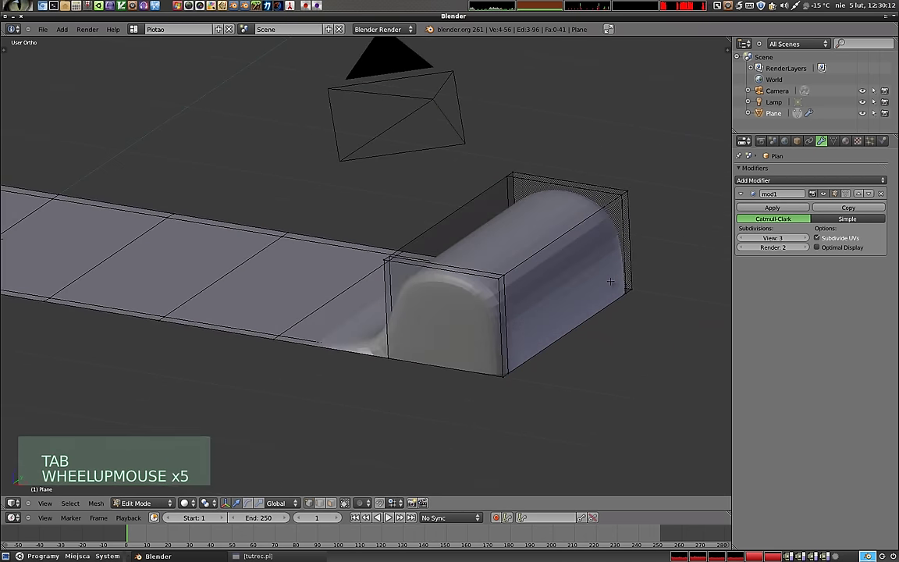
scroll("down", 3)
scroll("down", 3)
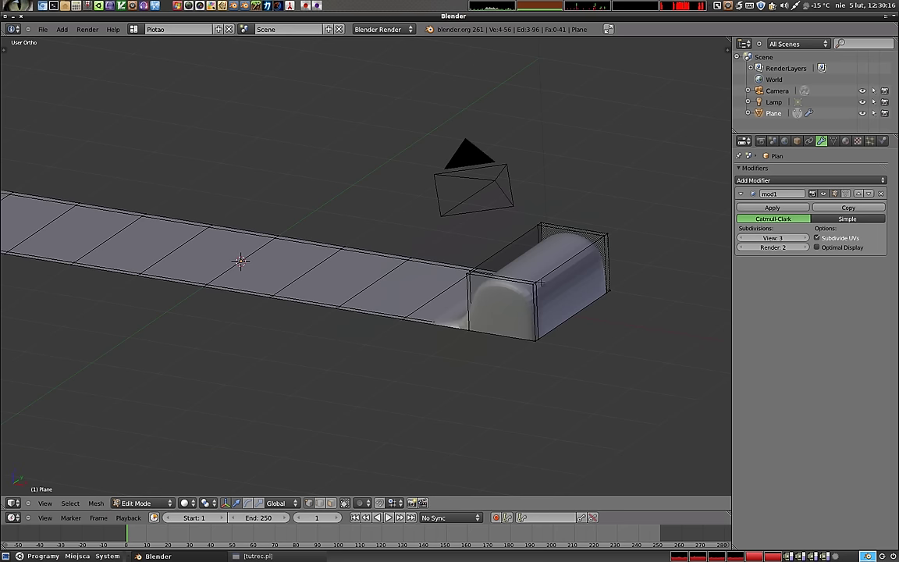
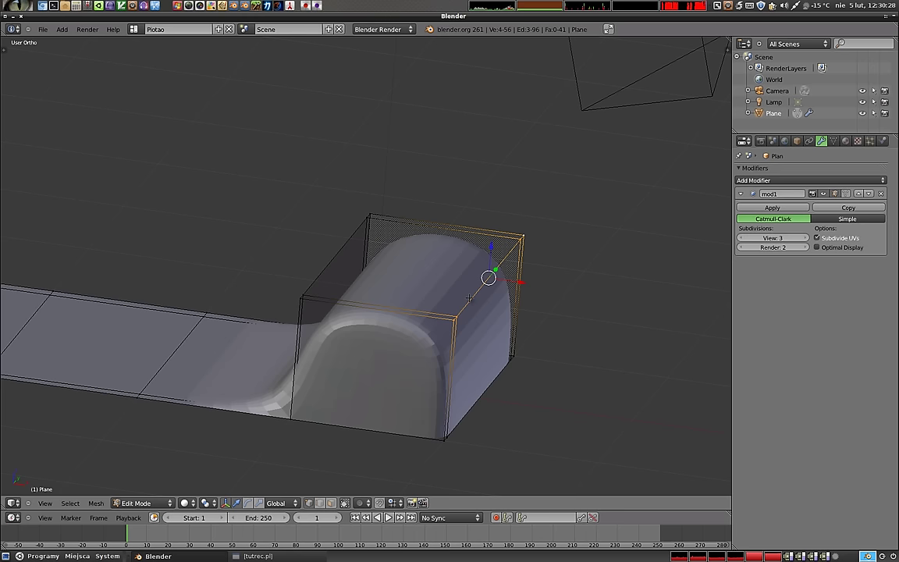
Step: Show the Properties shelf (N) and orbit to inspect the raised end block from below
key("n")
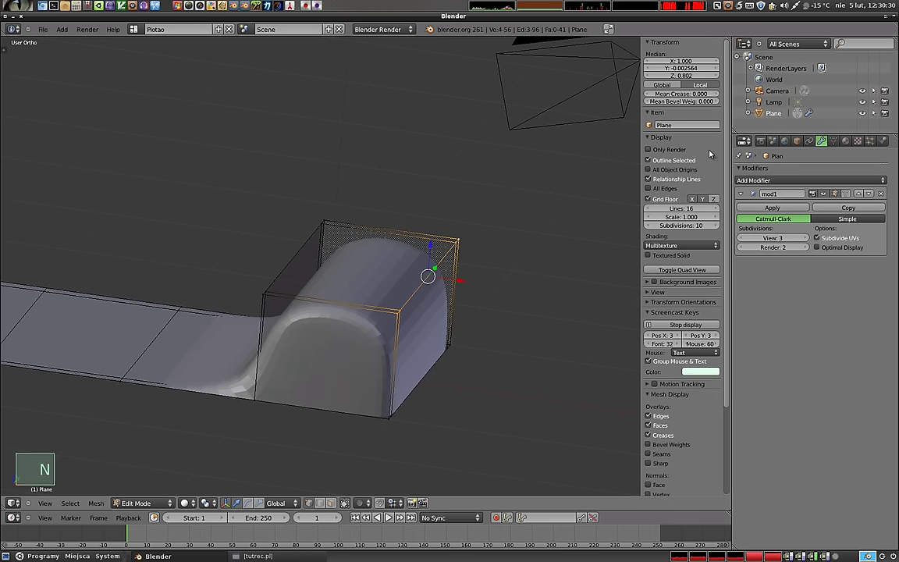
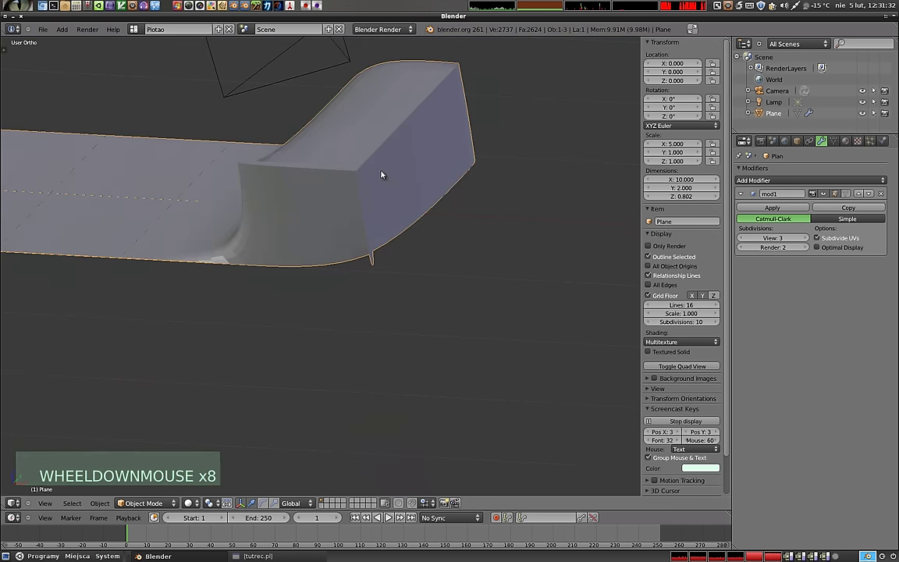
middle_click(475, 208)
middle_click(147, 237)
middle_click(177, 241)
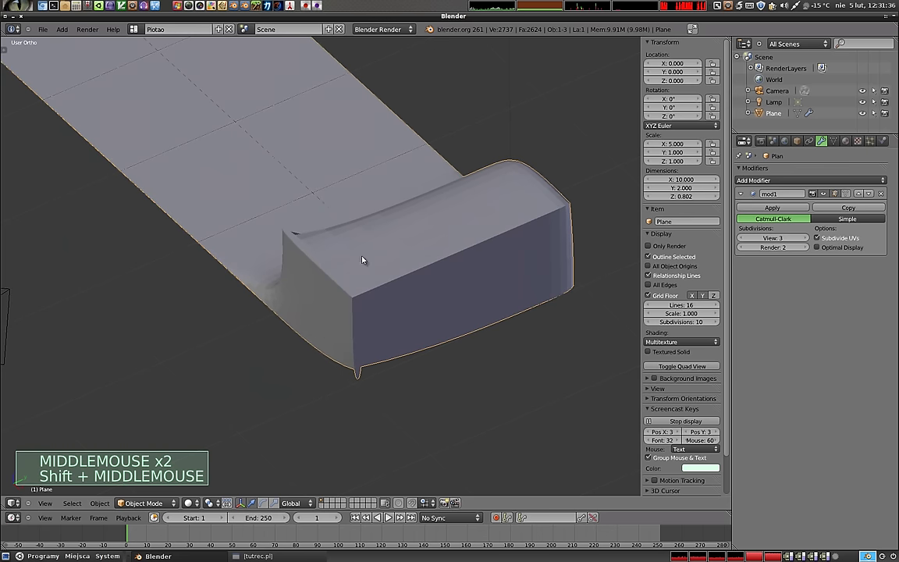
middle_click(337, 385)
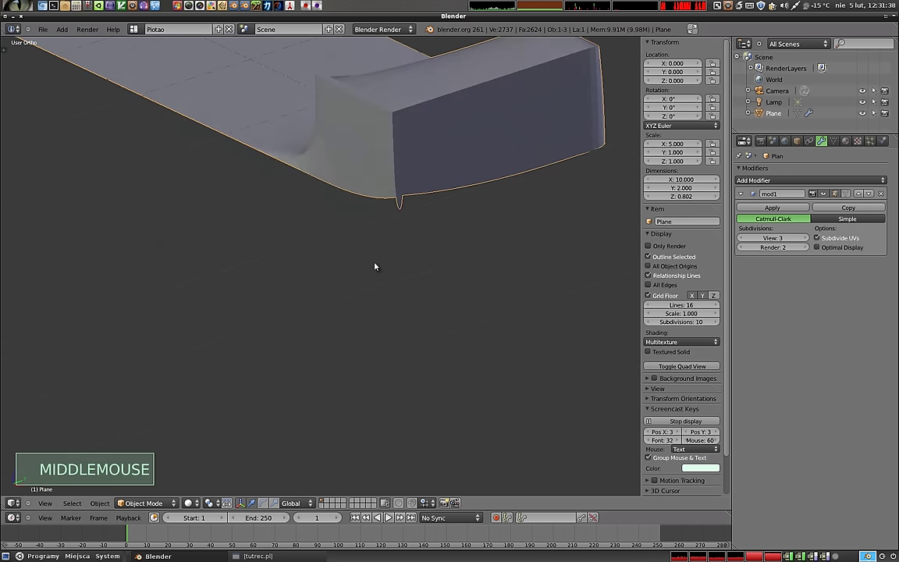
middle_click(414, 202)
middle_click(361, 370)
Step: Orbit around the end block's lower lip, then back out to view the whole strip
scroll("up", 3)
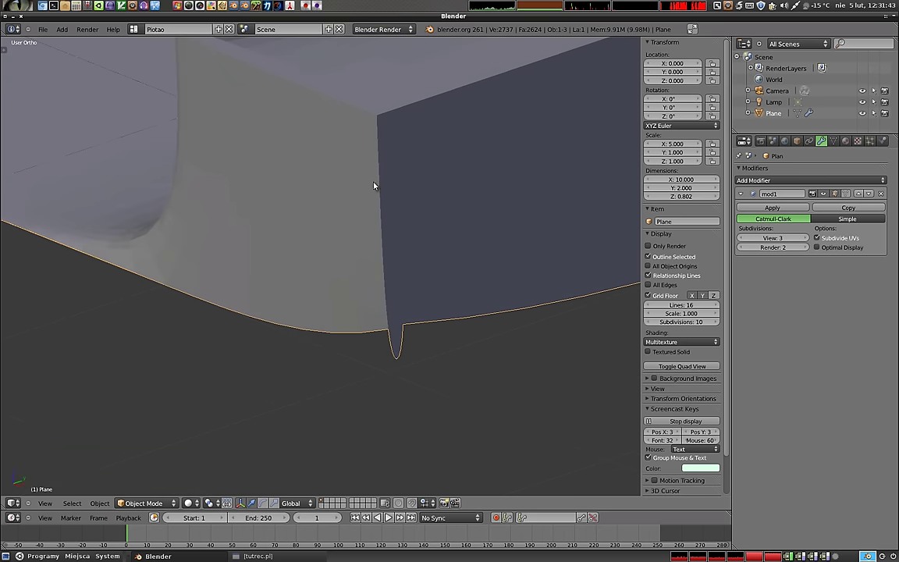
scroll("down", 3)
middle_click(275, 232)
scroll("down", 3)
middle_click(131, 149)
middle_click(454, 160)
middle_click(337, 191)
middle_click(436, 269)
scroll("down", 3)
middle_click(359, 287)
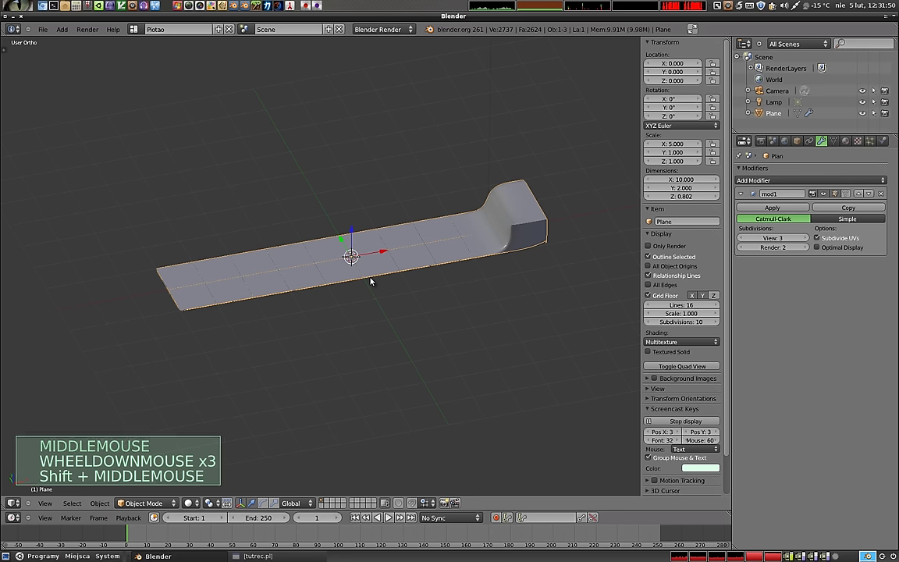
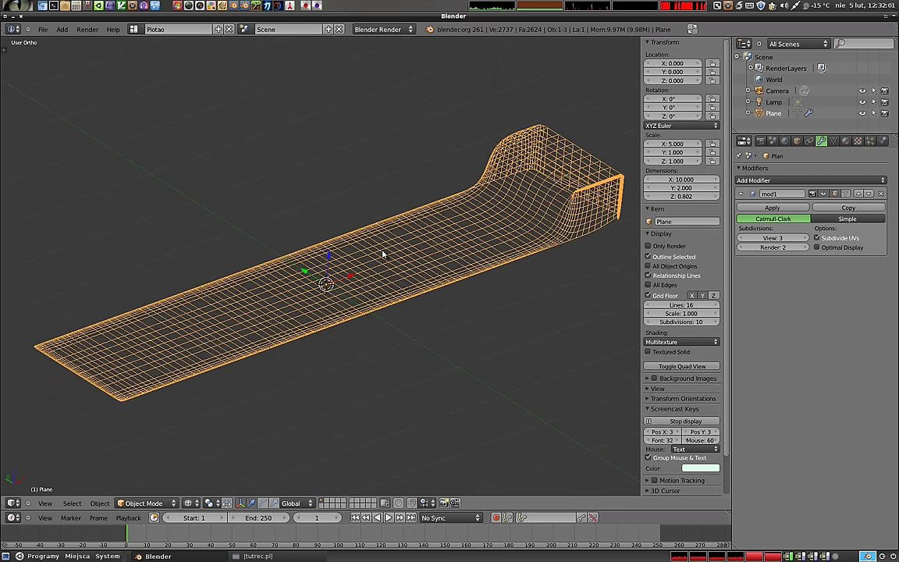
Step: Inspect the wireframe strip from around, then delete the Plane object with X
scroll("up", 3)
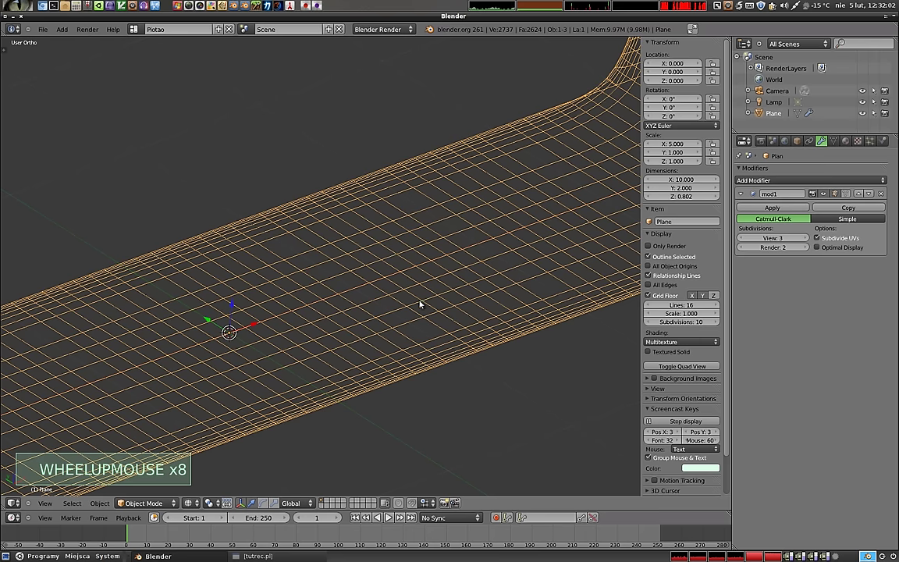
middle_click(406, 295)
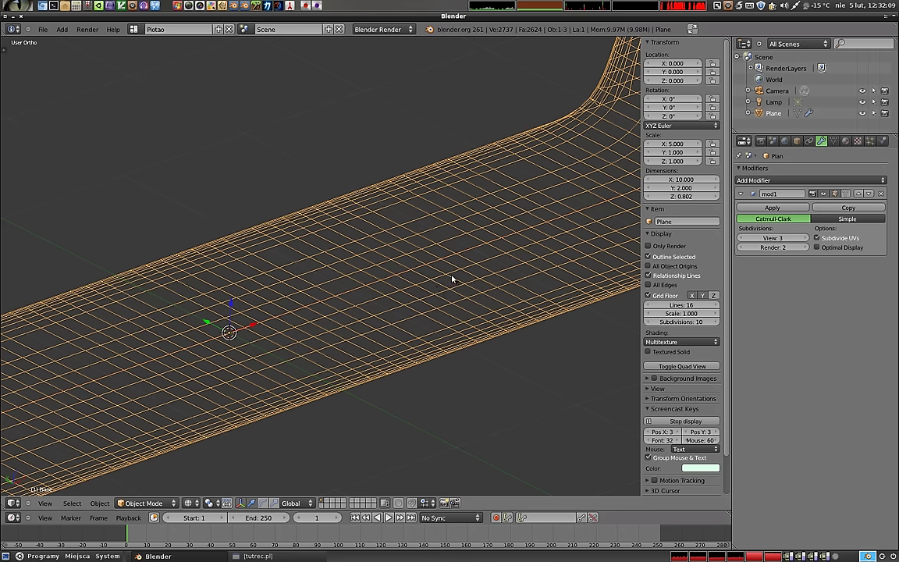
scroll("down", 3)
middle_click(461, 264)
key("x")
Step: Add a new default Cube via Shift+A > Mesh > Cube and enter Edit Mode
key("shift+a")
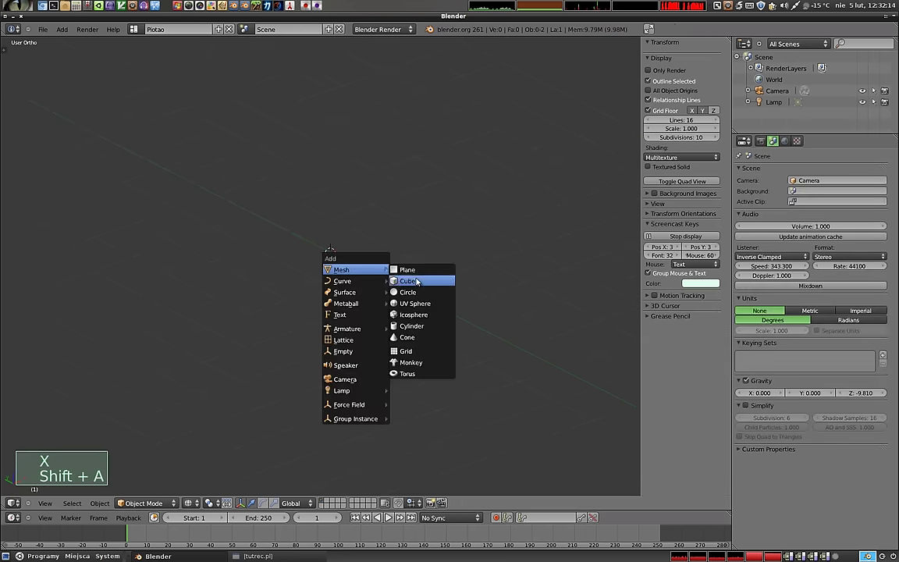
middle_click(452, 313)
middle_click(274, 231)
key("Tab")
Step: Return to solid Object Mode and add a Subdivision Surface modifier to the cube
key("z")
key("Tab")
middle_click(365, 263)
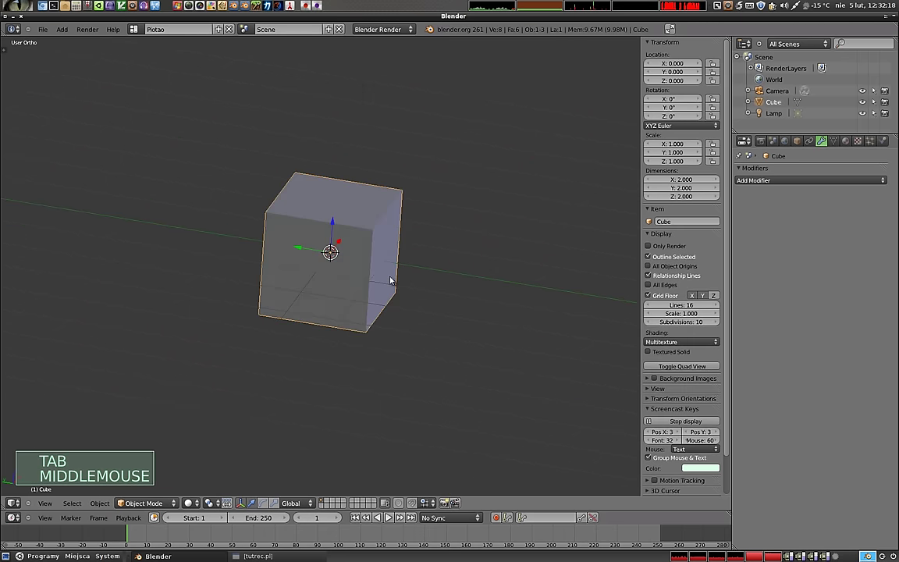
middle_click(270, 340)
middle_click(483, 314)
middle_click(382, 280)
middle_click(428, 362)
left_click(791, 181)
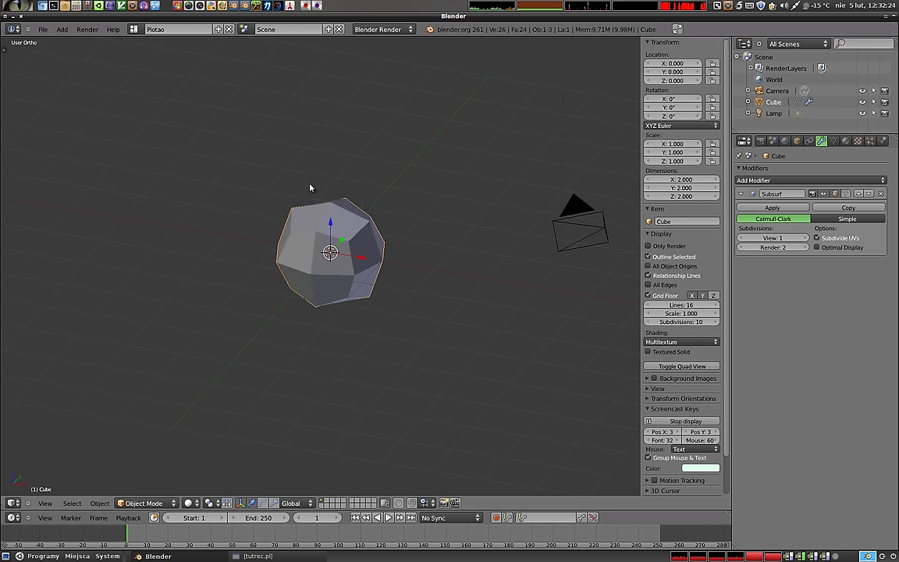
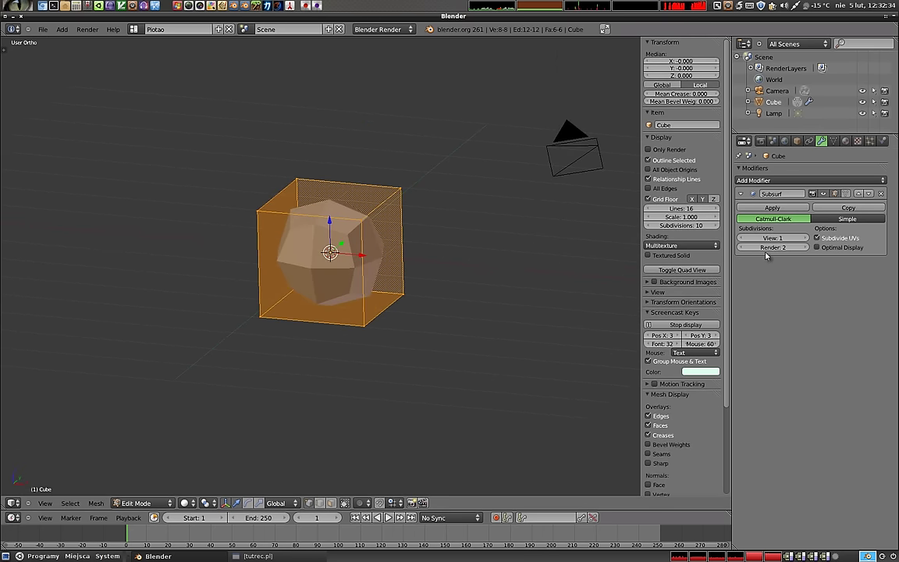
Step: Raise the cube's View subdivision level step by step up to 5, turning it into a smooth sphere
left_click(810, 243)
left_click(810, 243)
scroll("up", 3)
middle_click(322, 282)
middle_click(345, 263)
middle_click(344, 263)
left_click(344, 263)
left_click(344, 263)
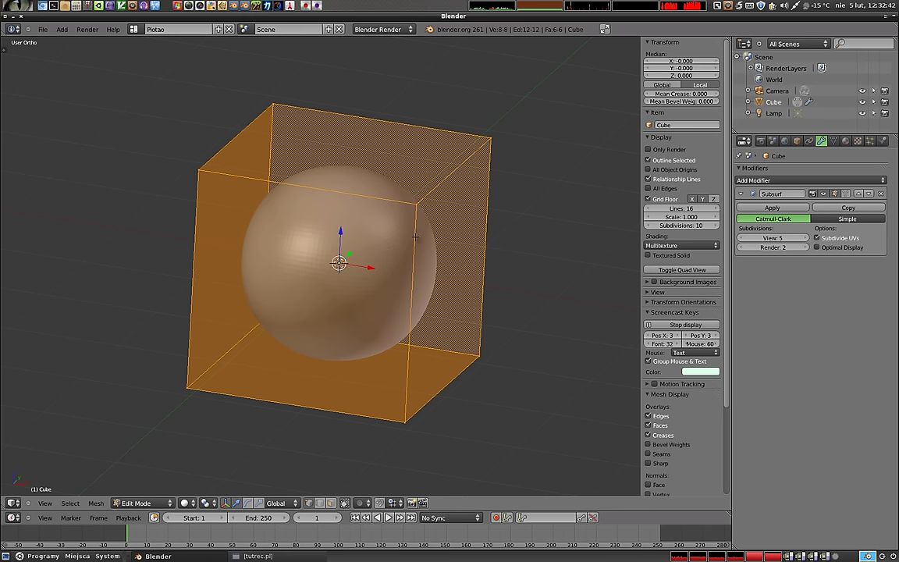
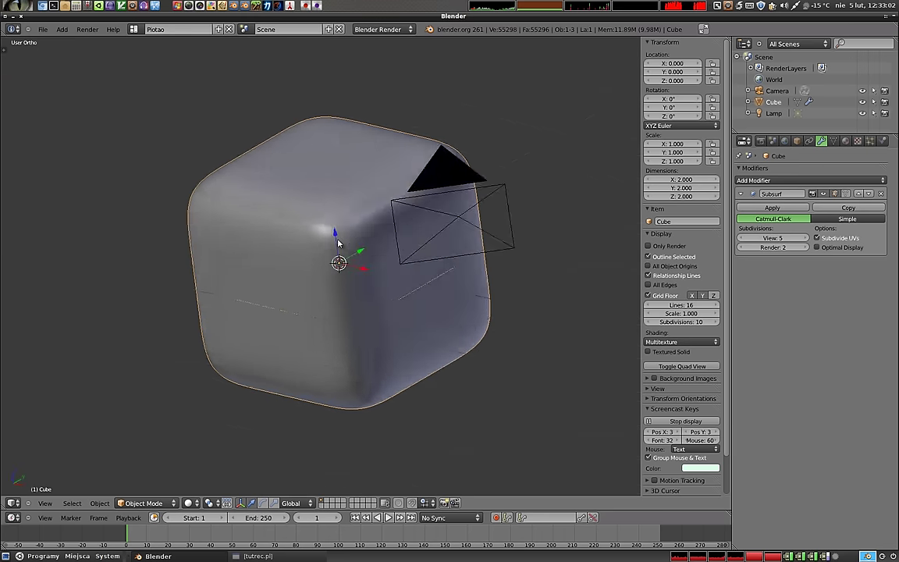
Step: Toggle into Edit Mode to view the cube's edge loops, then back to Object Mode to see the result
key("Tab")
middle_click(344, 263)
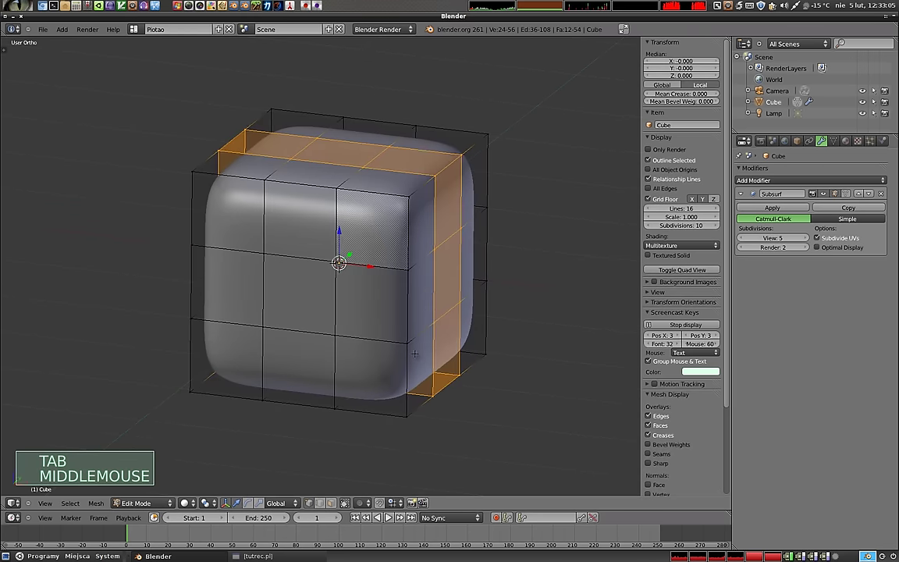
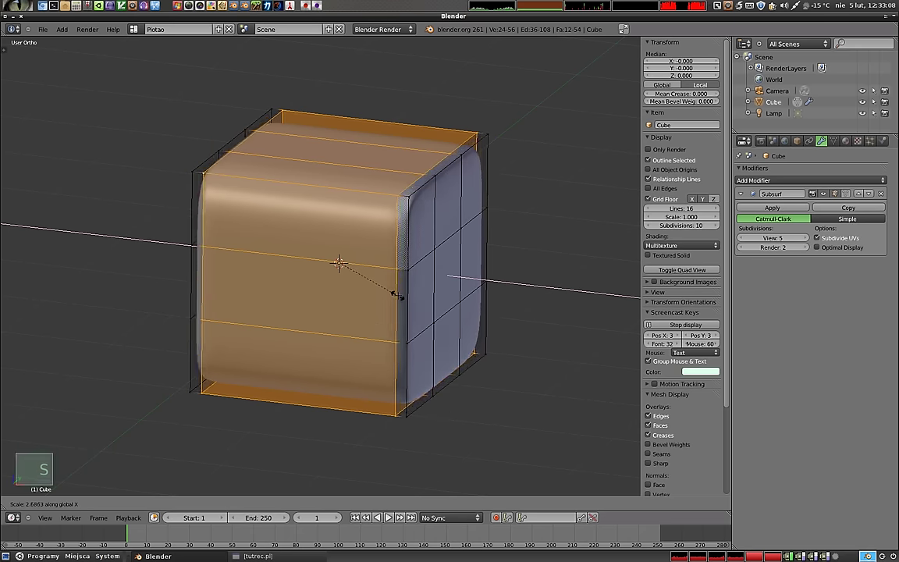
key("Tab")
left_click(401, 273)
middle_click(396, 297)
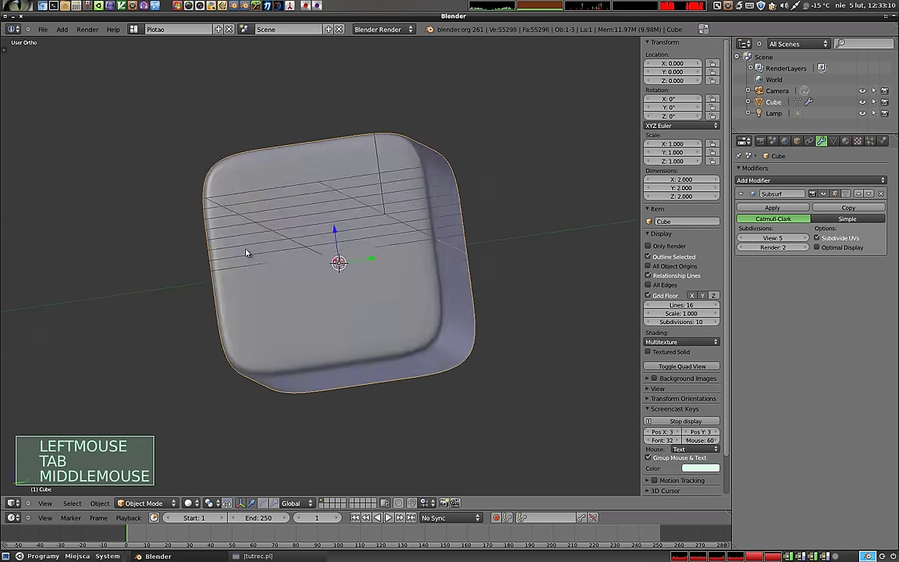
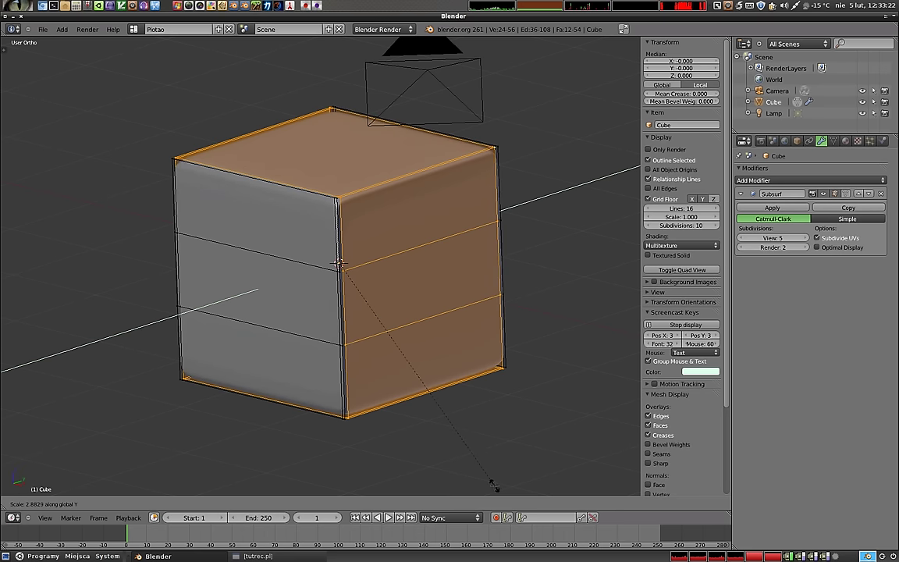
Step: Inspect the rounded cube, delete its Subsurf modifier and open the blocky mesh for editing
key("Tab")
left_click(380, 250)
middle_click(358, 298)
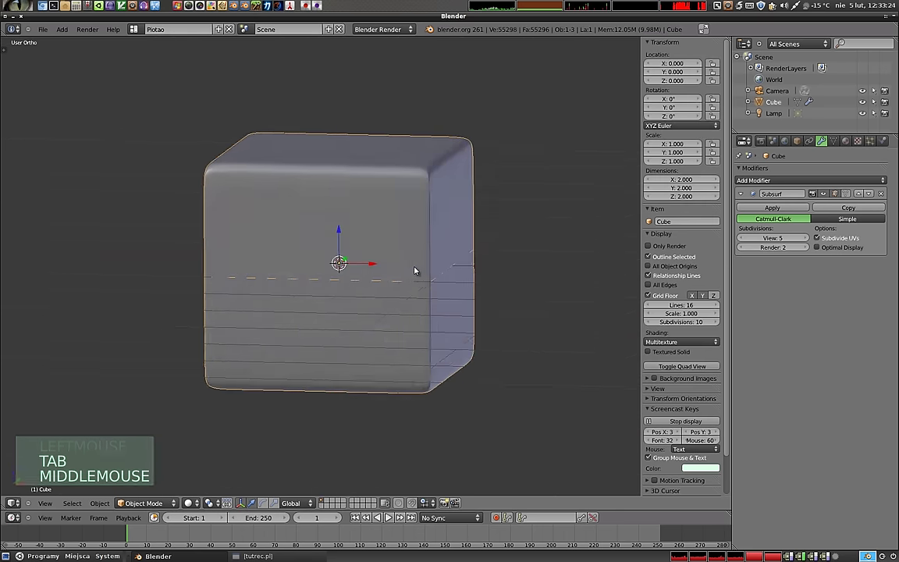
middle_click(258, 283)
middle_click(451, 302)
middle_click(412, 321)
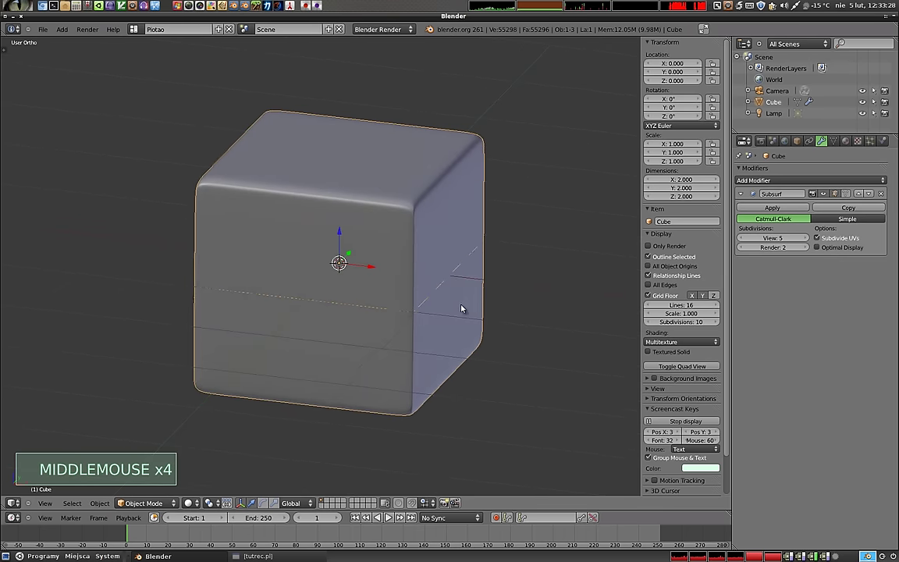
middle_click(302, 266)
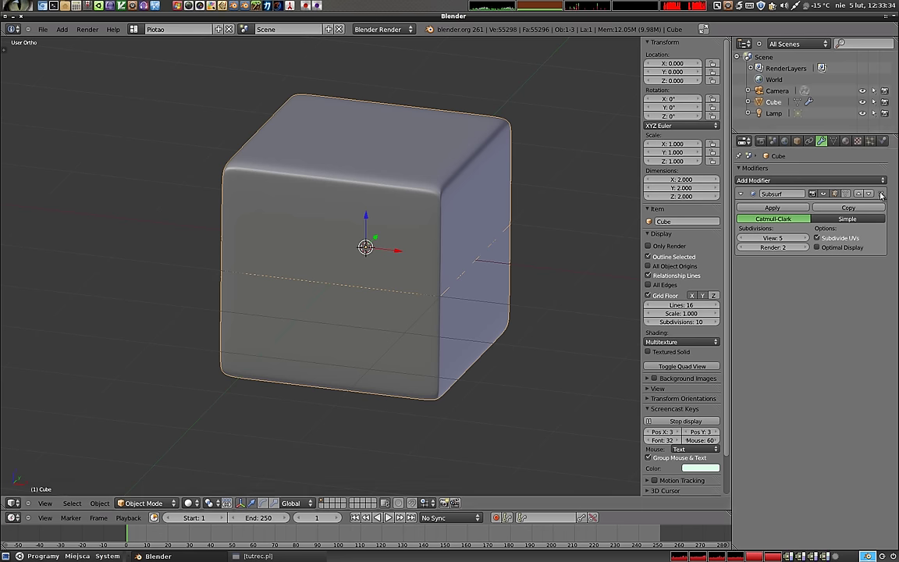
left_click(883, 195)
key("Tab")
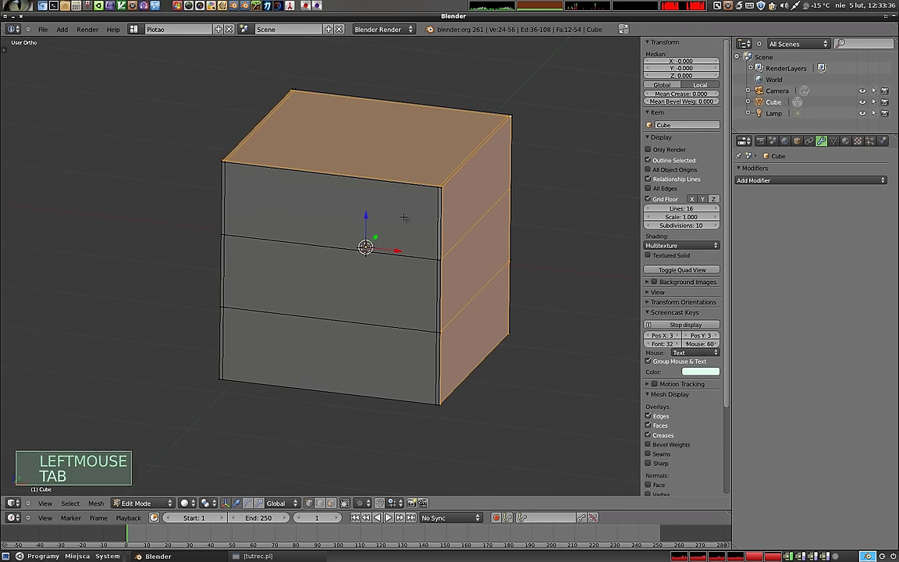
Step: Undo all the loop cuts back to a plain eight-vertex cube and return to Object Mode
key("ctrl+z")
key("ctrl+z")
key("ctrl+z")
key("ctrl+z")
key("ctrl+z")
key("ctrl+z")
key("ctrl+z")
key("ctrl+z")
key("ctrl+z")
key("ctrl+z")
key("ctrl+z")
key("ctrl+z")
key("ctrl+z")
key("Tab")
middle_click(369, 248)
middle_click(468, 301)
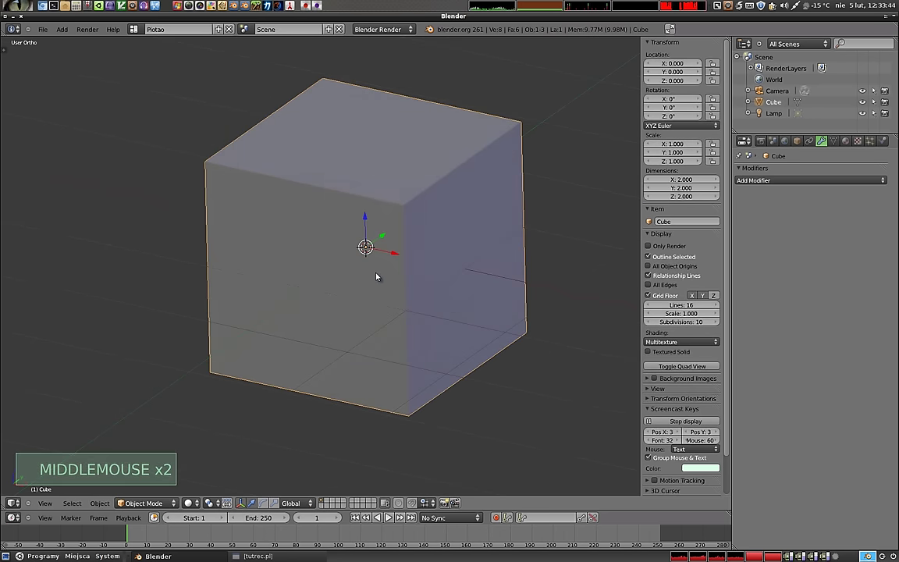
key("ctrl+1")
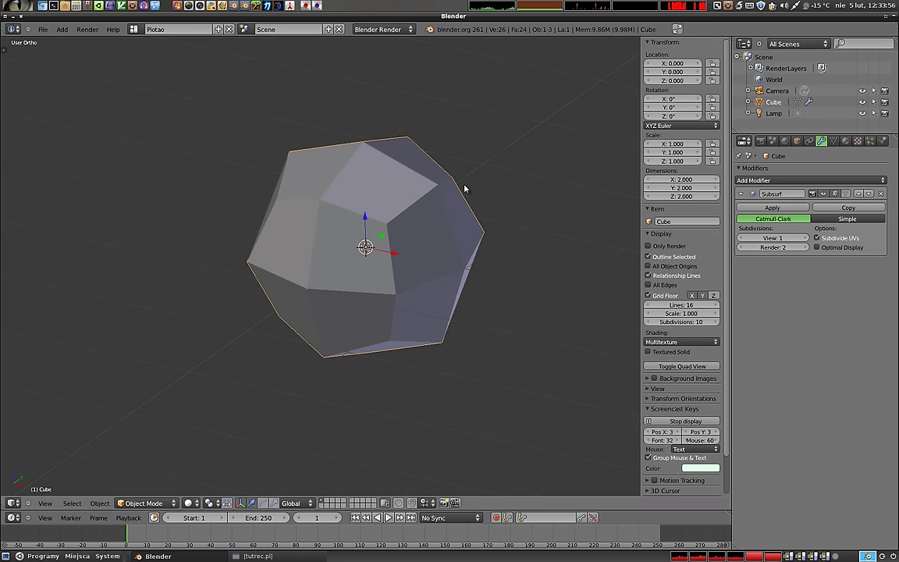
key("ctrl+2")
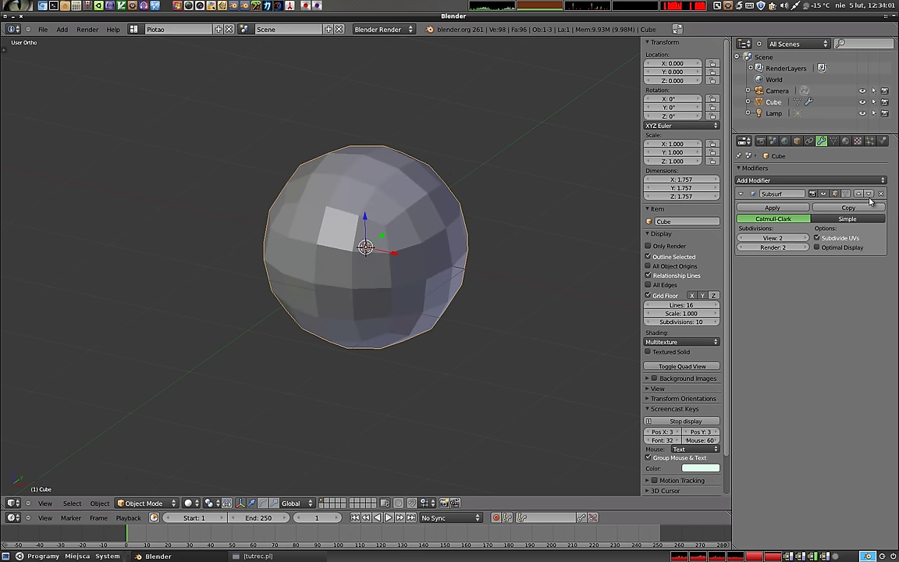
left_click(884, 197)
key("ctrl+2")
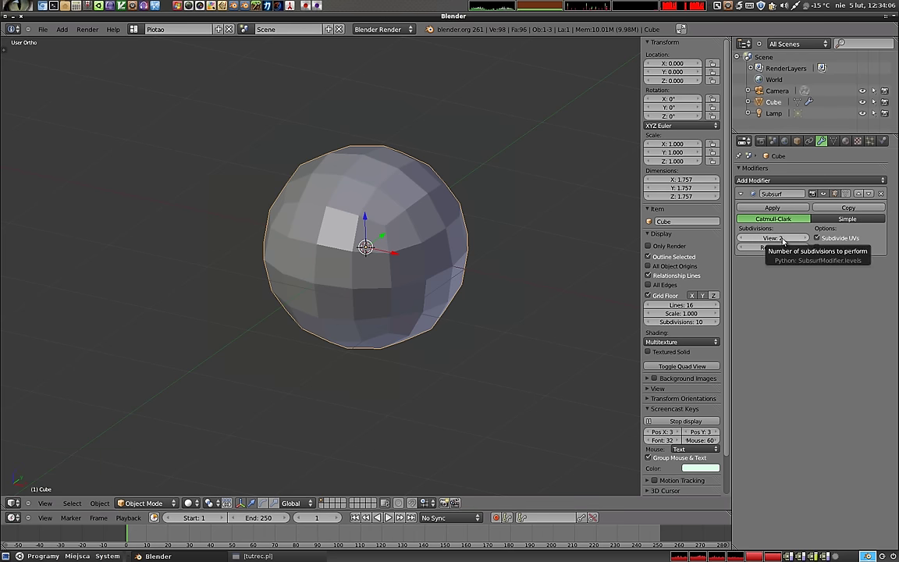
key("ctrl+3")
key("ctrl+4")
key("ctrl+5")
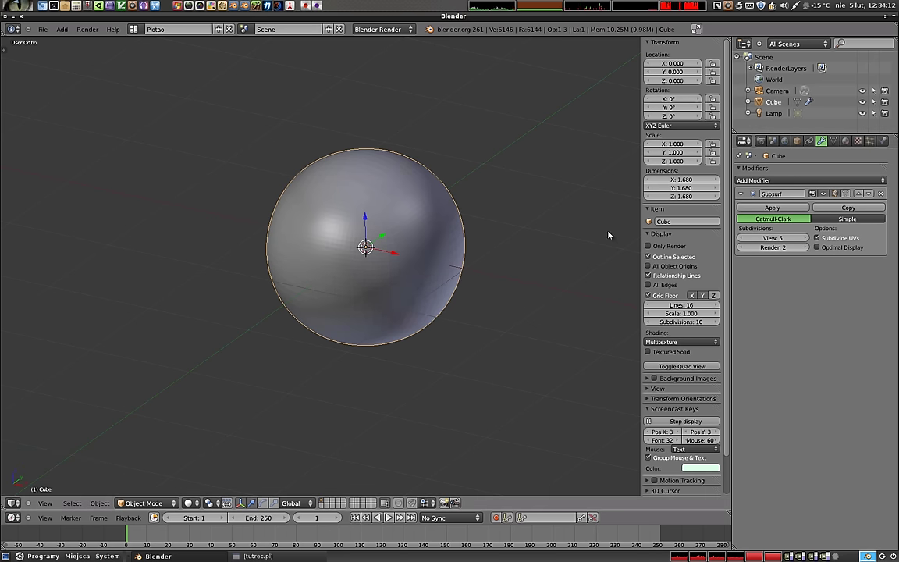
key("ctrl+1")
key("ctrl+2")
key("ctrl+3")
key("ctrl+4")
key("ctrl+5")
key("ctrl+6")
key("ctrl+4")
key("ctrl+3")
key("ctrl+2")
key("ctrl+1")
key("ctrl+2")
key("ctrl+1")
key("ctrl+2")
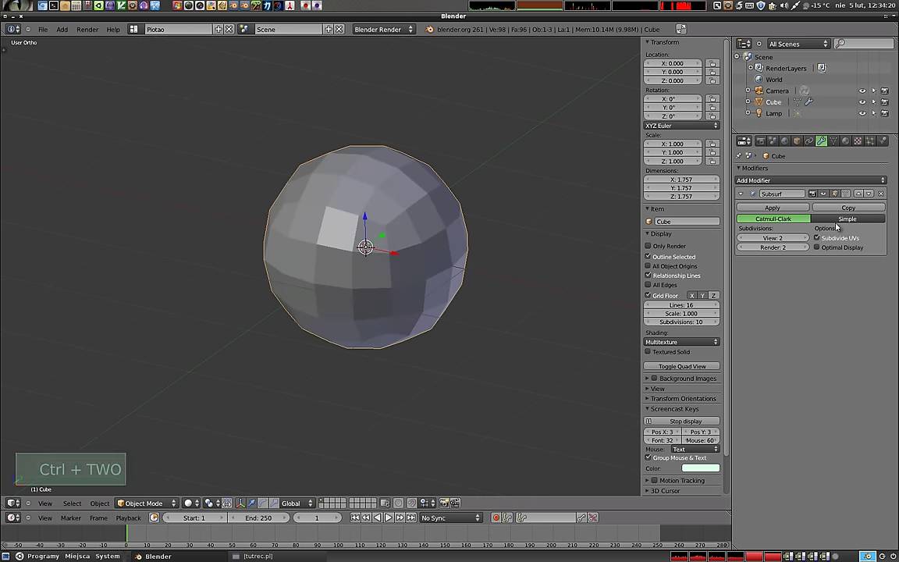
key("ctrl+1")
left_click(855, 210)
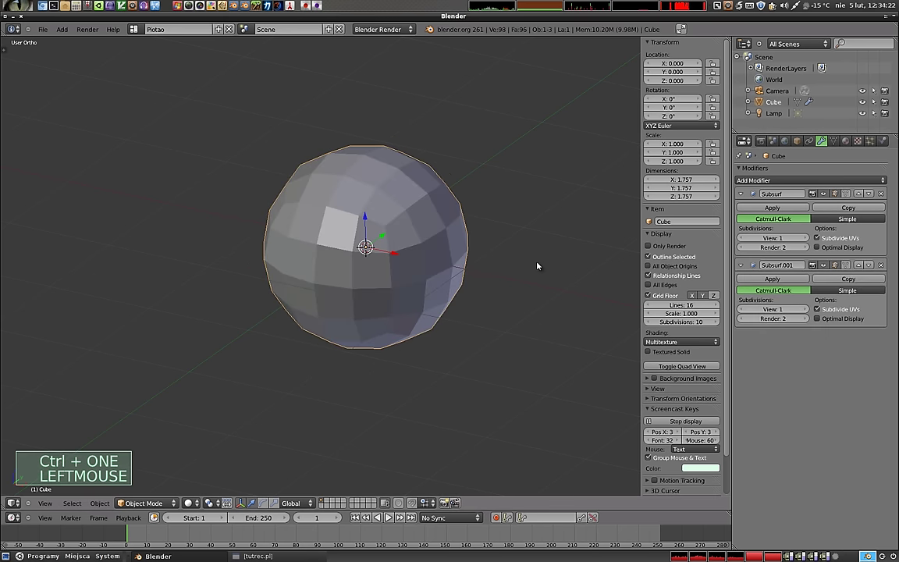
key("ctrl+1")
key("ctrl+2")
key("ctrl+3")
key("ctrl+4")
key("ctrl+3")
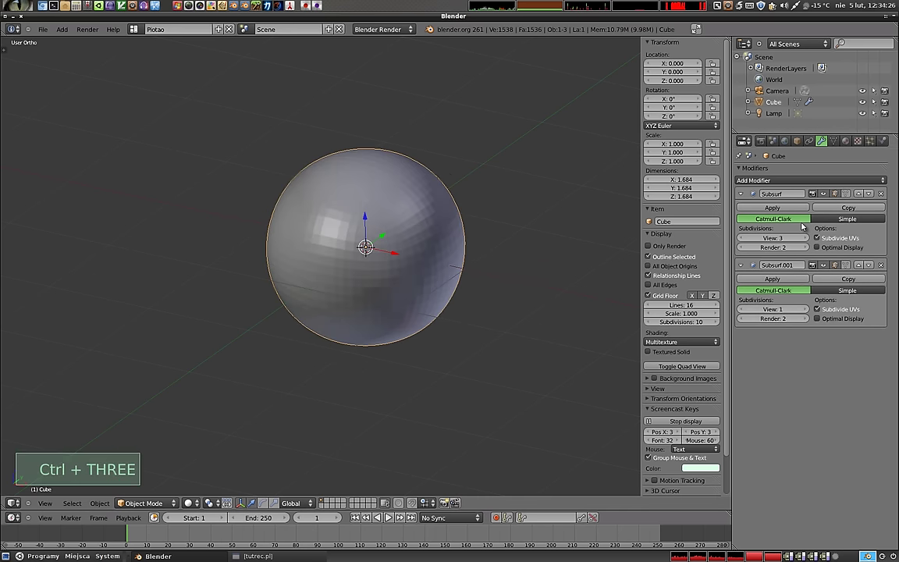
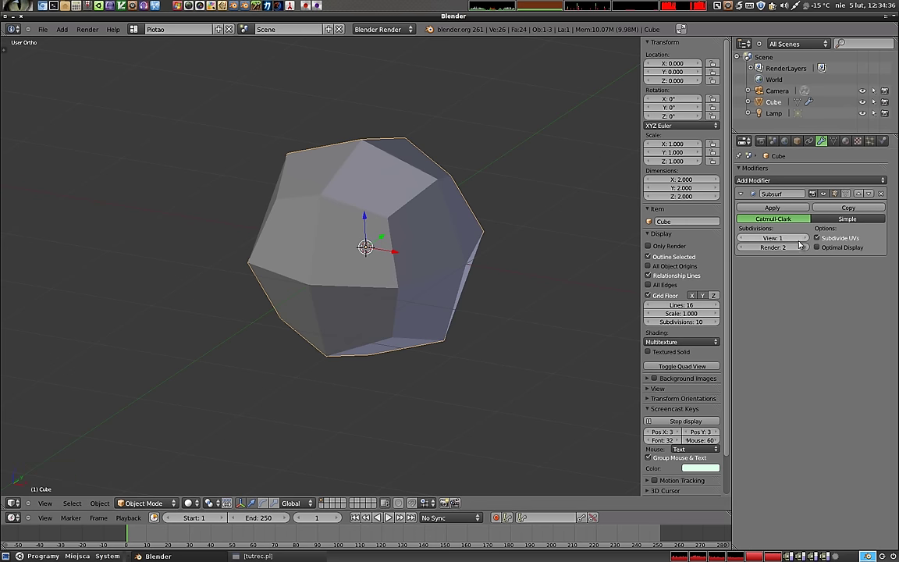
Step: Set the first Subsurf modifier to Simple with View level 2 and check it in wireframe
left_click(809, 239)
left_click(810, 239)
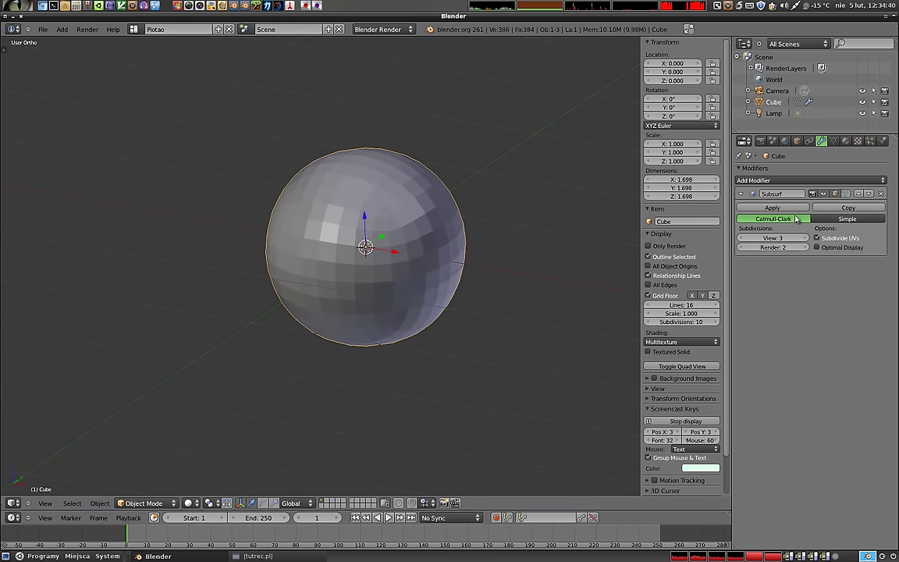
left_click(856, 223)
key("z")
middle_click(420, 253)
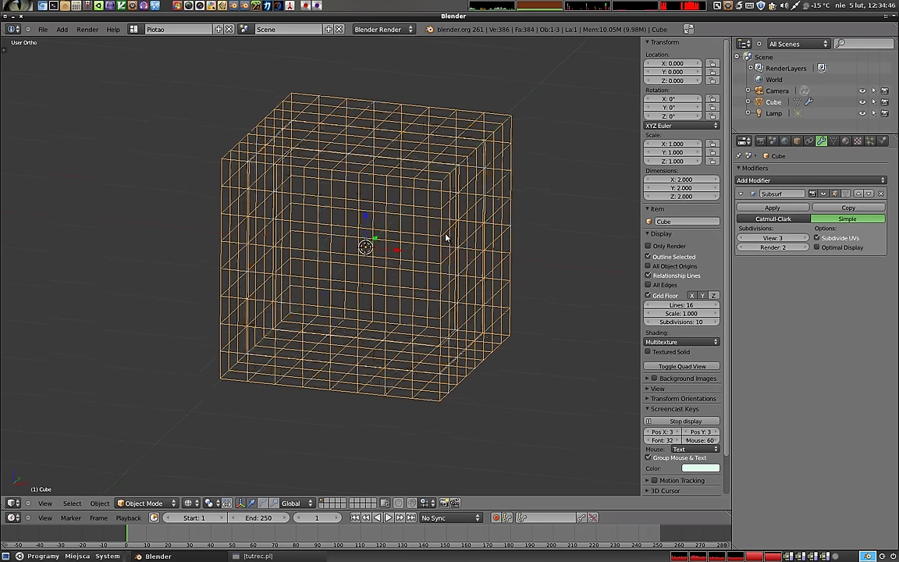
Step: Copy the modifier as Subsurf.001, set it to Catmull-Clark and try its View level up to 4
left_click(846, 211)
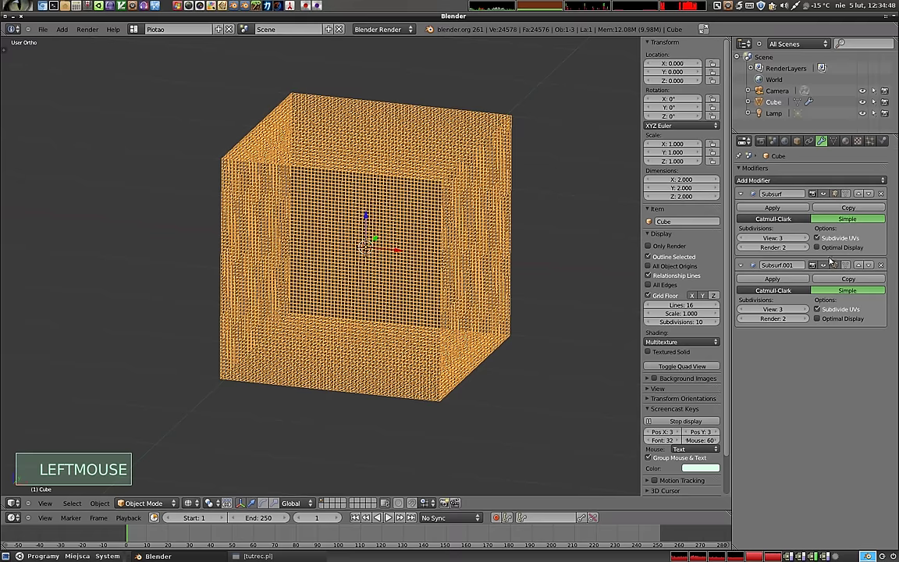
left_click(791, 295)
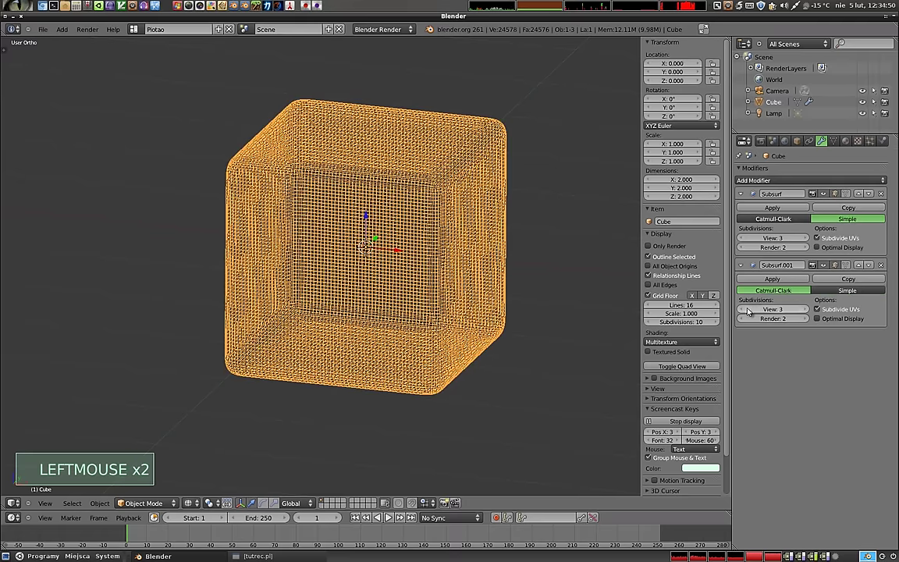
double_click(747, 311)
key("z")
middle_click(450, 249)
middle_click(389, 216)
middle_click(356, 332)
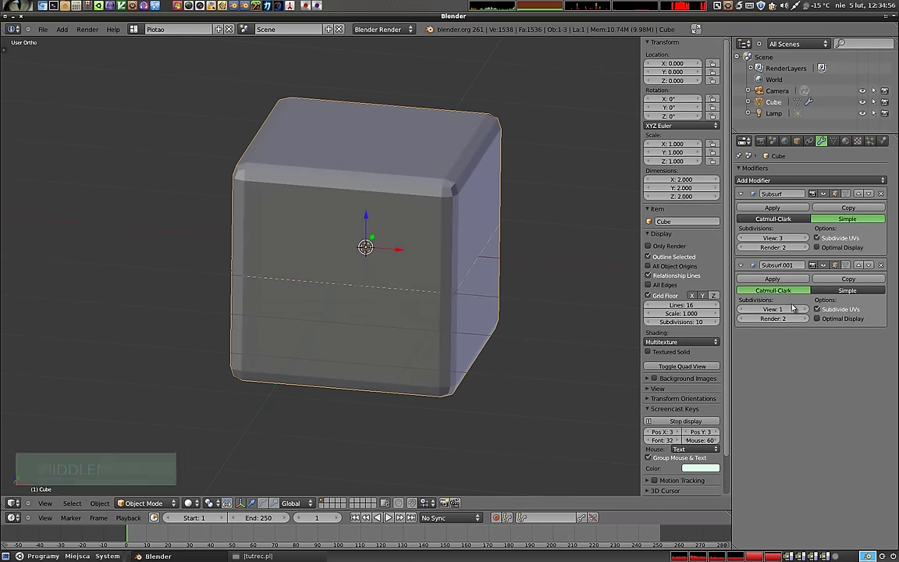
left_click(809, 310)
double_click(808, 310)
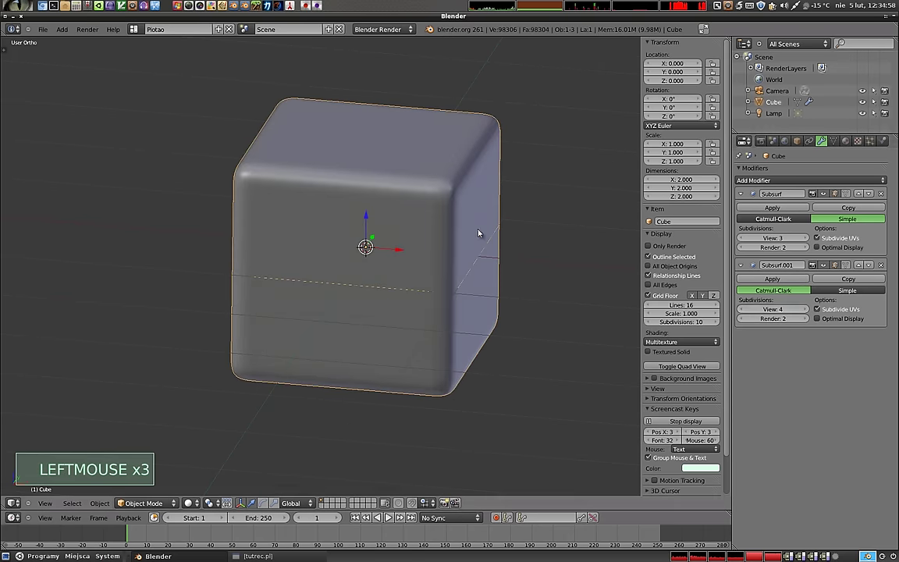
Step: Inspect the dense wireframe, then settle the Simple modifier at level 2 and Catmull-Clark at level 1
middle_click(450, 231)
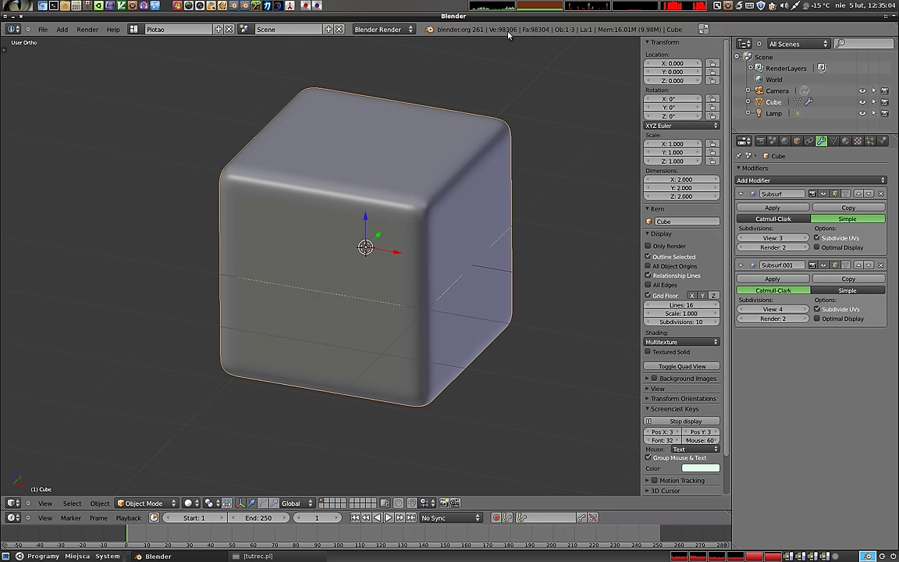
key("z")
middle_click(408, 244)
middle_click(476, 170)
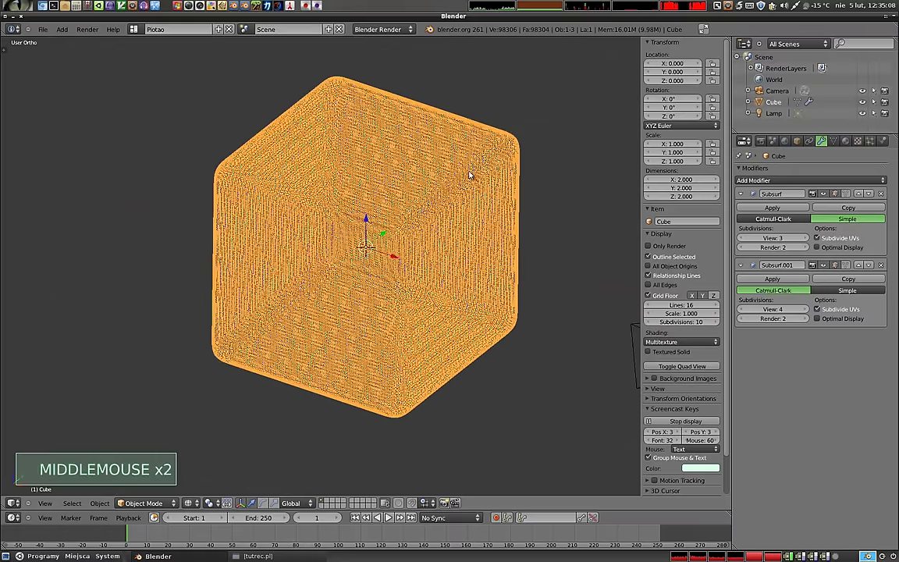
scroll("up", 3)
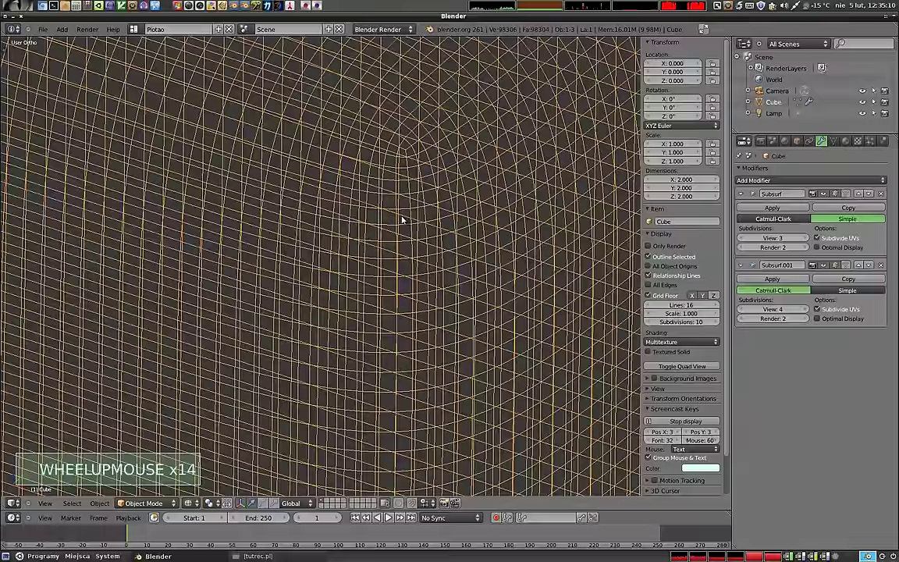
scroll("down", 3)
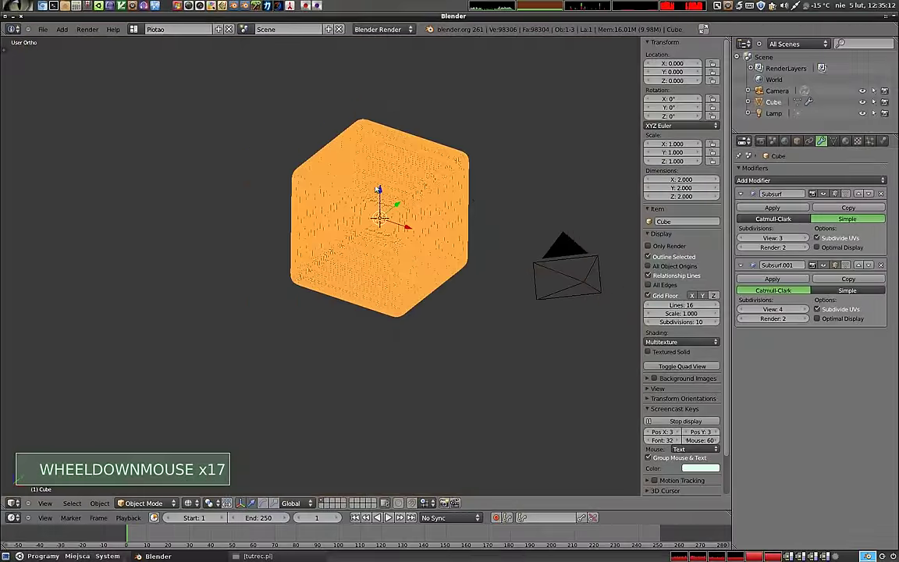
double_click(745, 240)
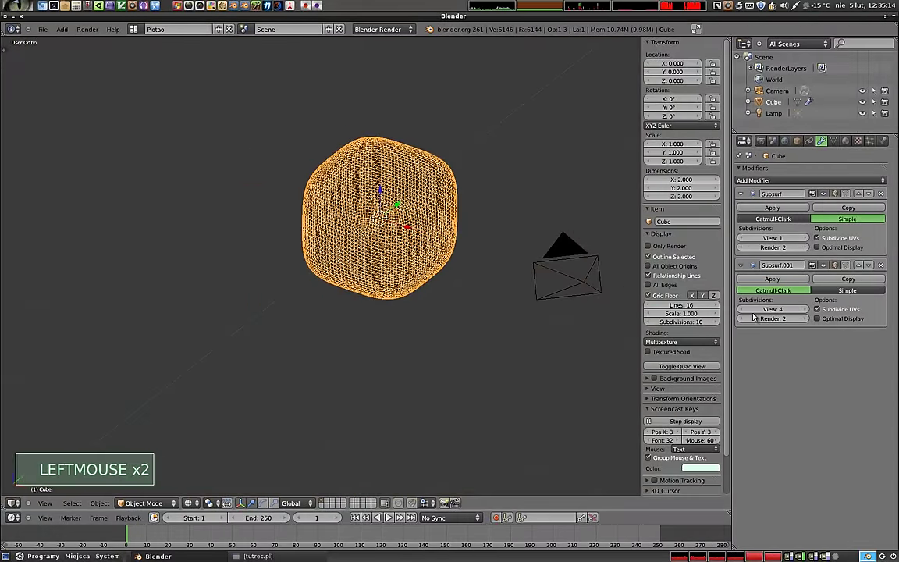
double_click(744, 316)
left_click(744, 316)
Step: Return to solid shading and orbit to view the cube's bevelled-looking edges
key("Tab")
key("Tab")
key("z")
middle_click(394, 228)
left_click(809, 241)
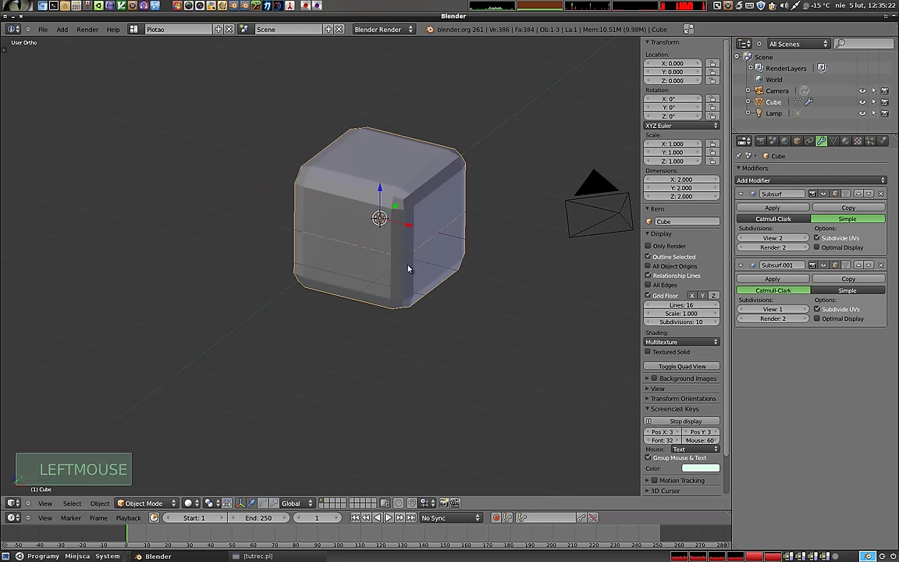
middle_click(430, 238)
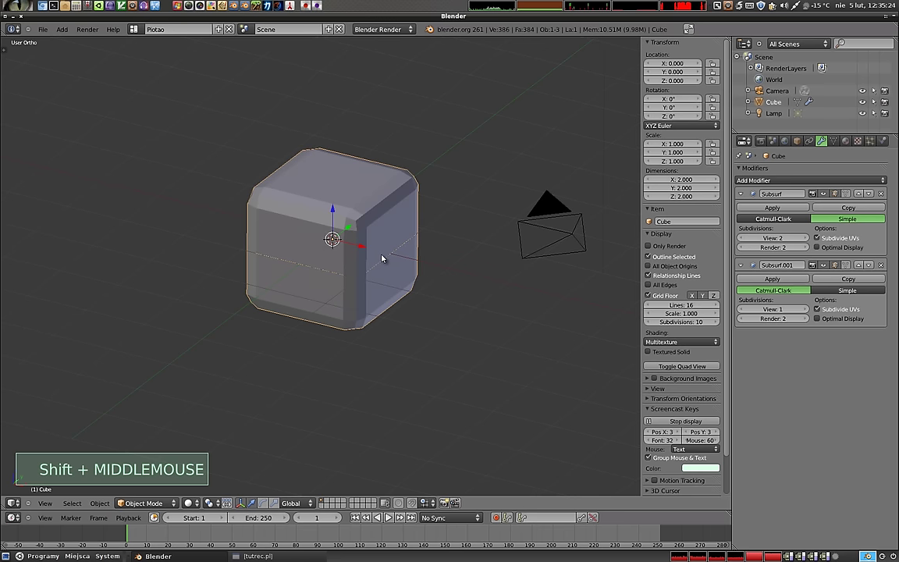